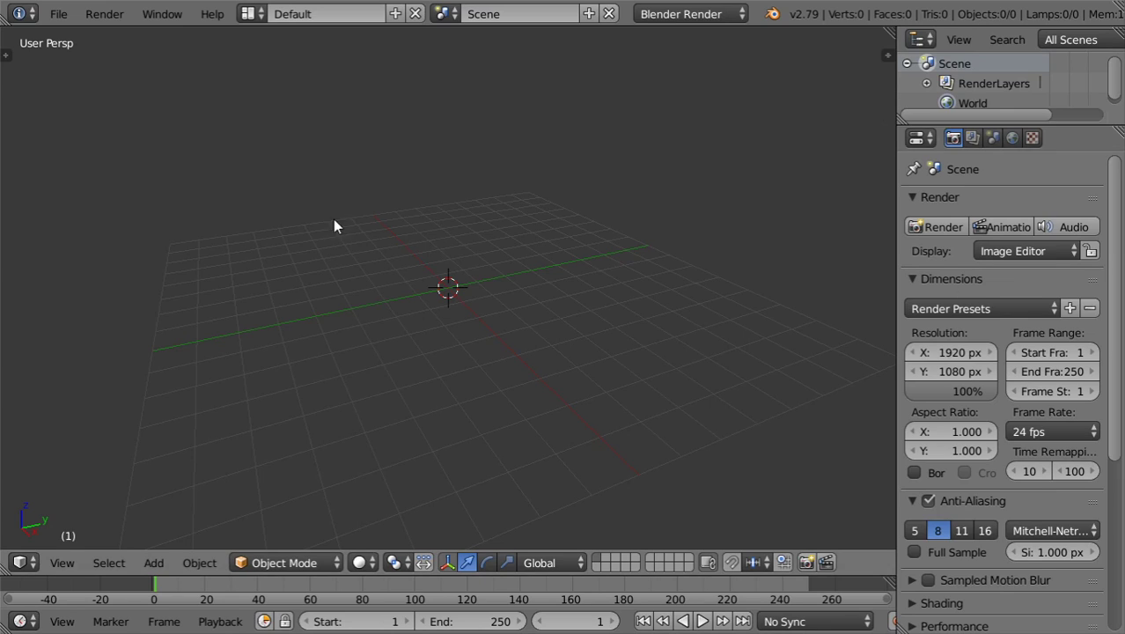
Step: Add a cube to the empty scene and view it from above
left_click(465, 279)
key("shift+c")
key("shift+a")
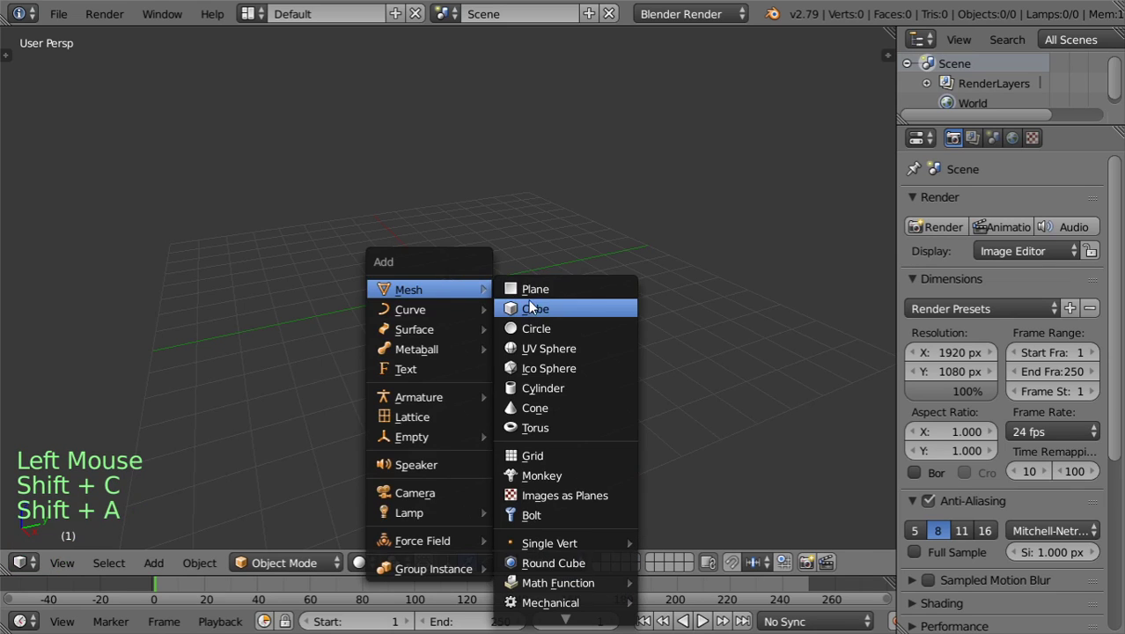
key("KP_7")
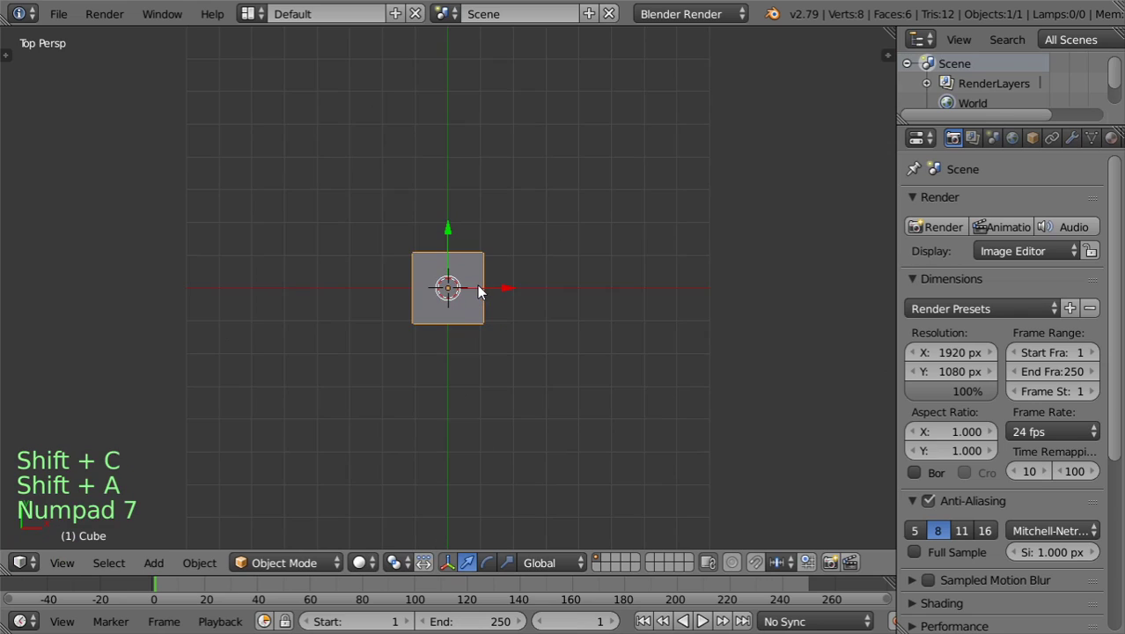
Step: Duplicate the cube twice and raise one duplicate upward in front view
left_click(972, 458)
left_click(987, 512)
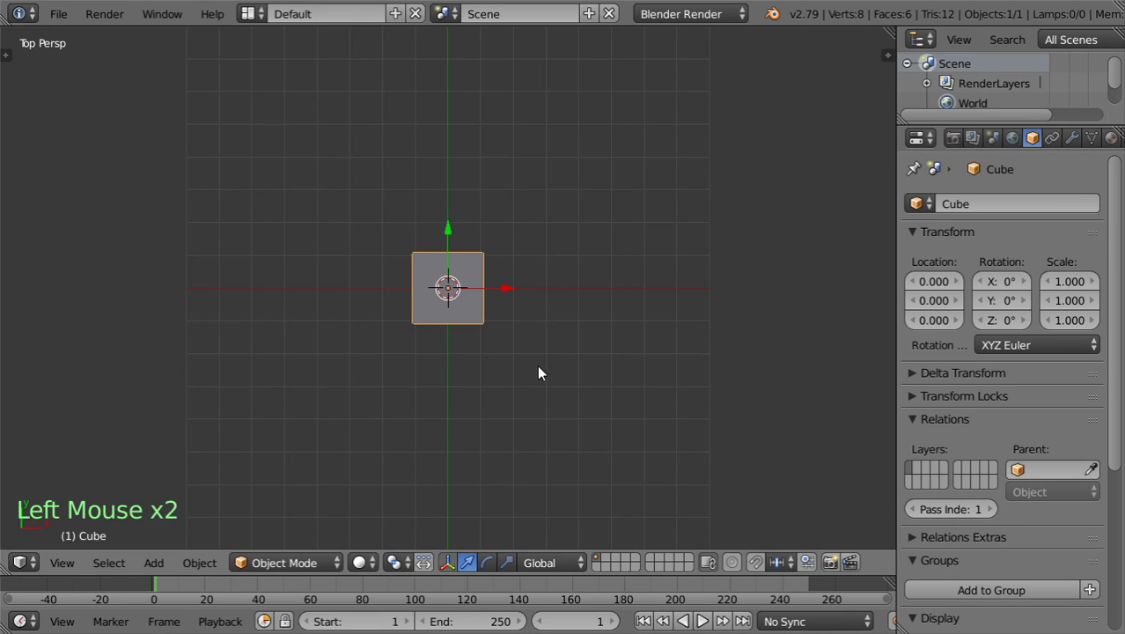
key("shift+d")
key("shift+d")
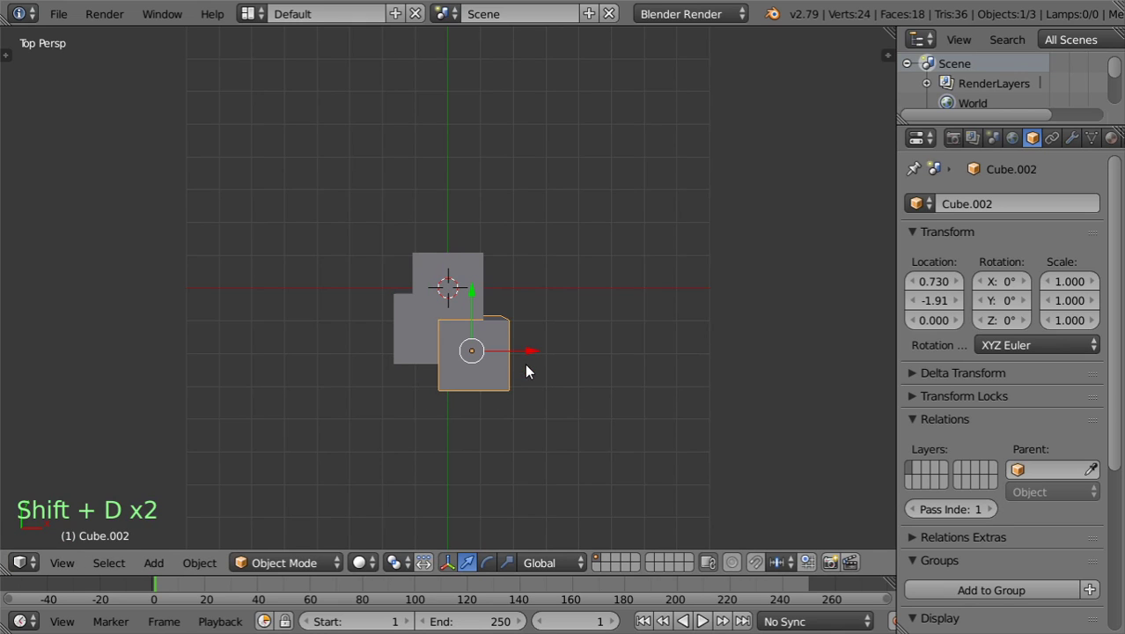
middle_click(510, 341)
scroll("down", 3)
key("KP_7")
key("KP_1")
left_click(457, 229)
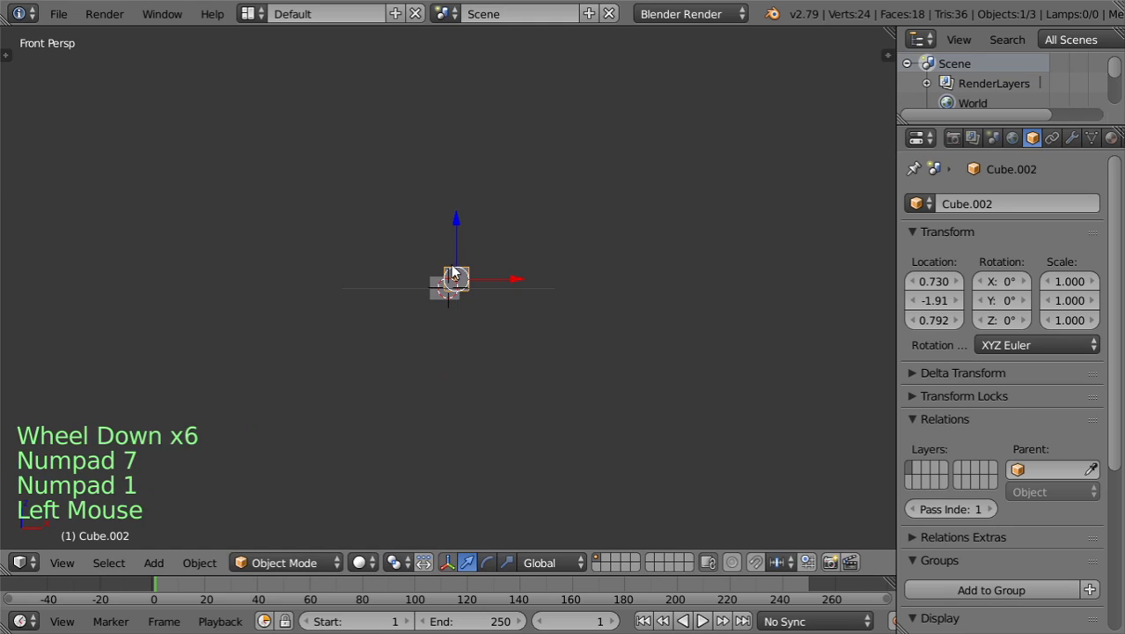
Step: Duplicate more cubes, editing a new cube's pass index and placing copies
left_click(556, 215)
left_click(521, 247)
left_click(517, 253)
key("shift+a")
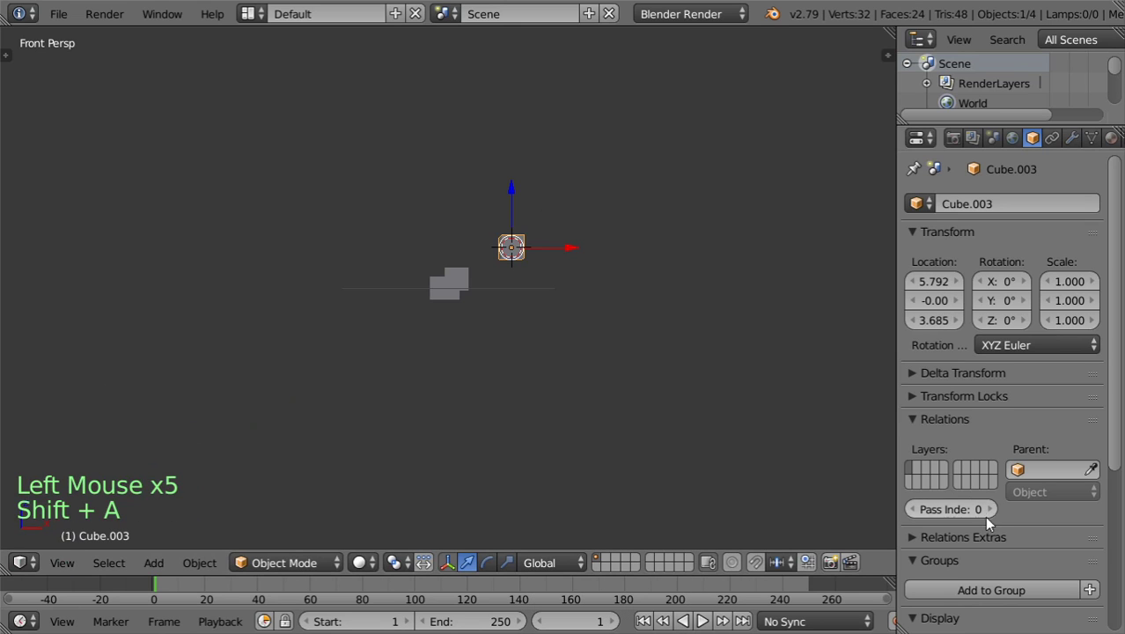
double_click(995, 513)
scroll("up", 3)
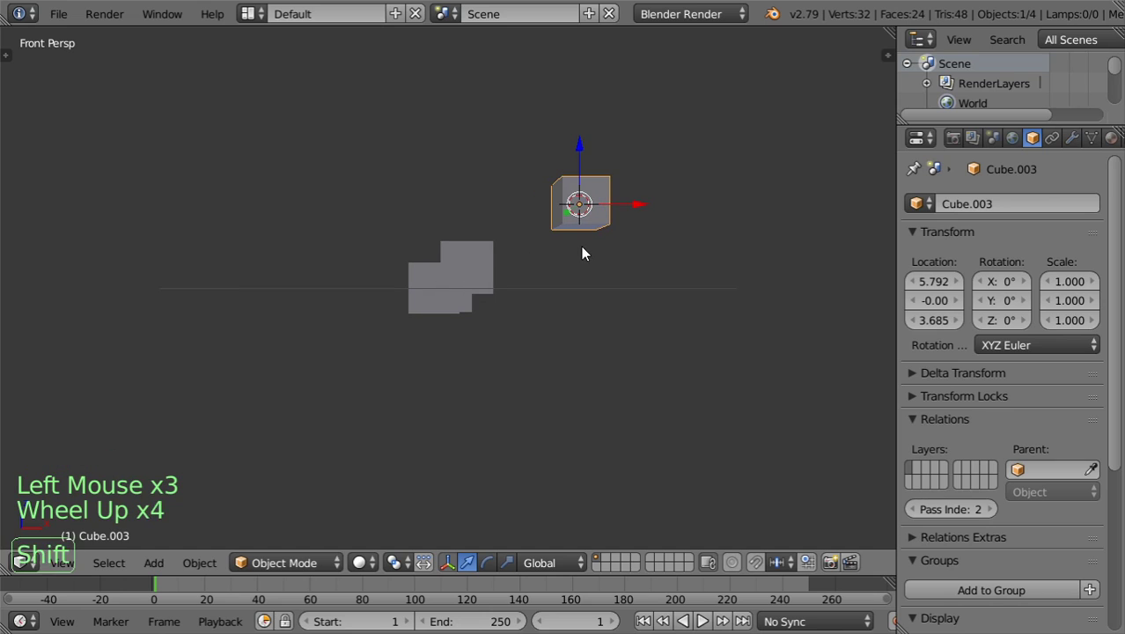
key("shift+d")
left_click(618, 157)
Step: Duplicate a last cube to reach six scattered cubes with differing pass indices
key("shift+d")
scroll("down", 3)
key("KP_7")
scroll("down", 3)
left_click(1116, 145)
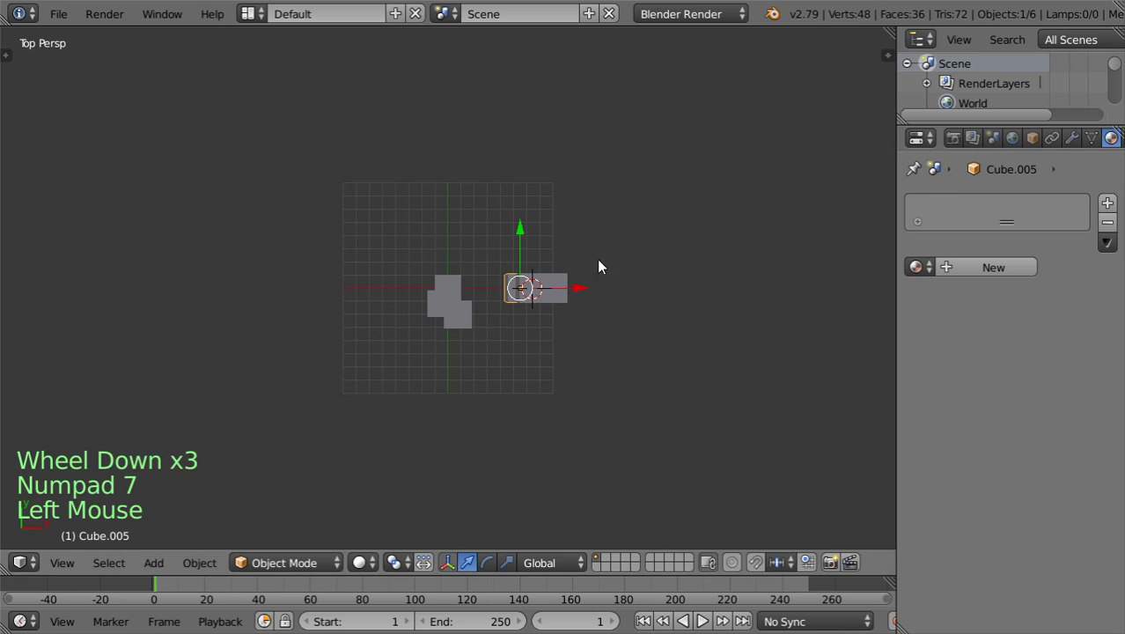
Step: Give the front cube a new material named mat1 and switch the renderer to Cycles
scroll("up", 3)
right_click(508, 347)
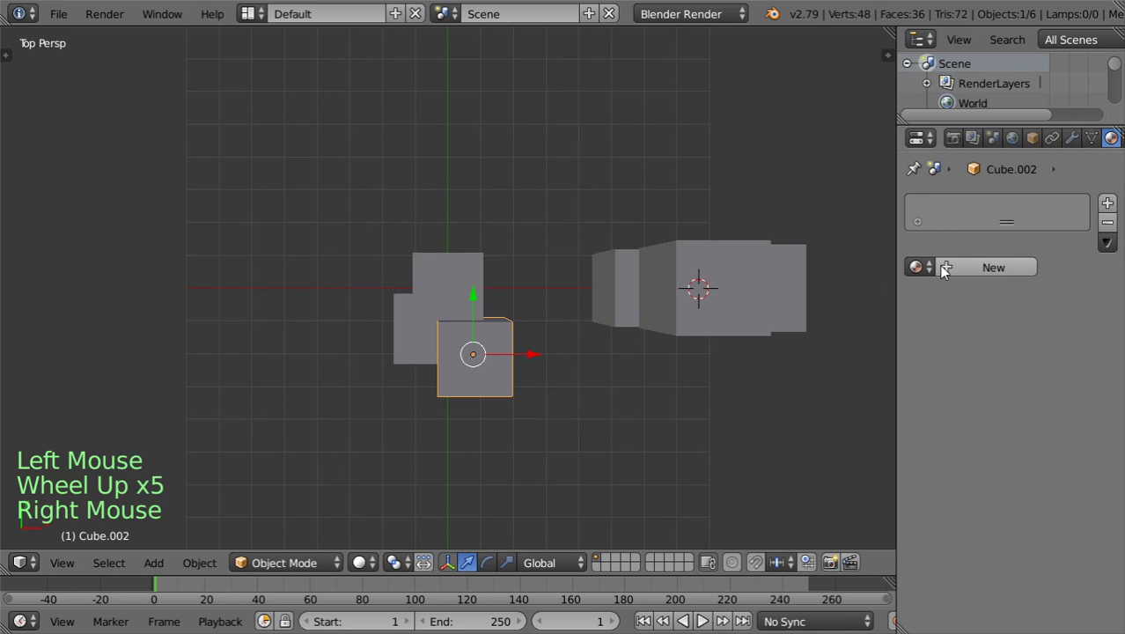
left_click(949, 271)
left_click(699, 13)
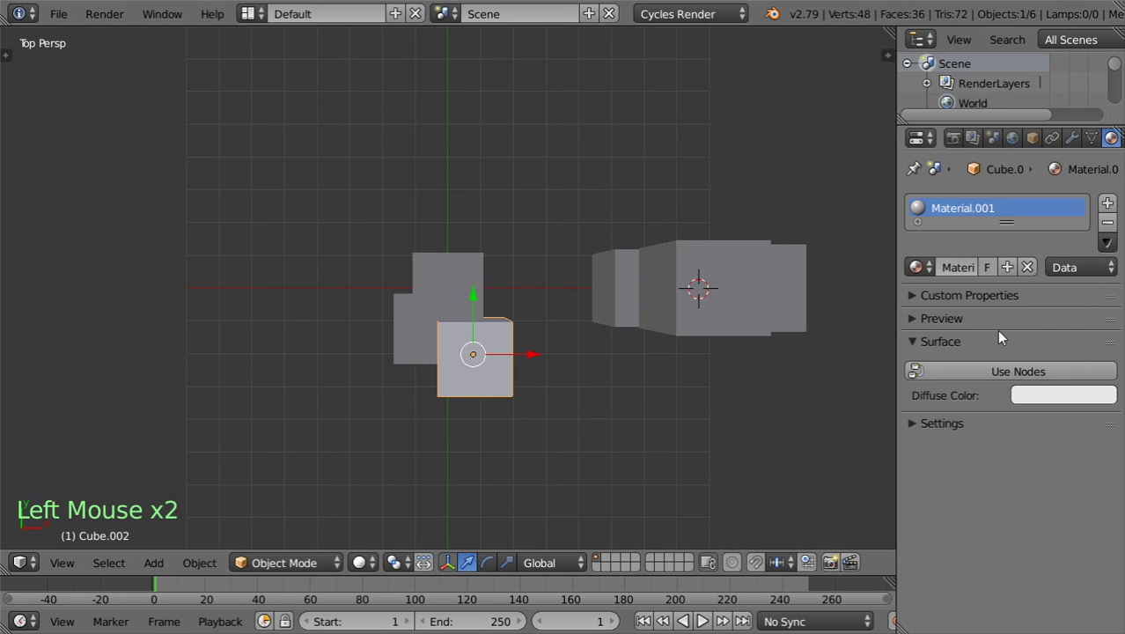
left_click(974, 269)
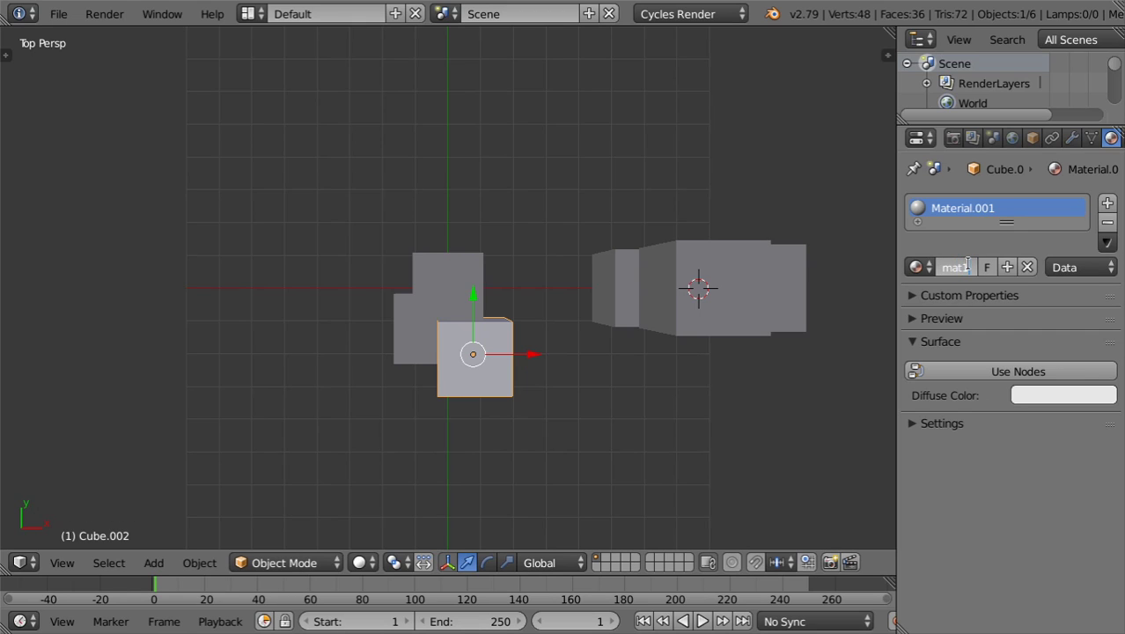
Step: Link the mat1 material to the selected left cubes
right_click(489, 290)
right_click(426, 346)
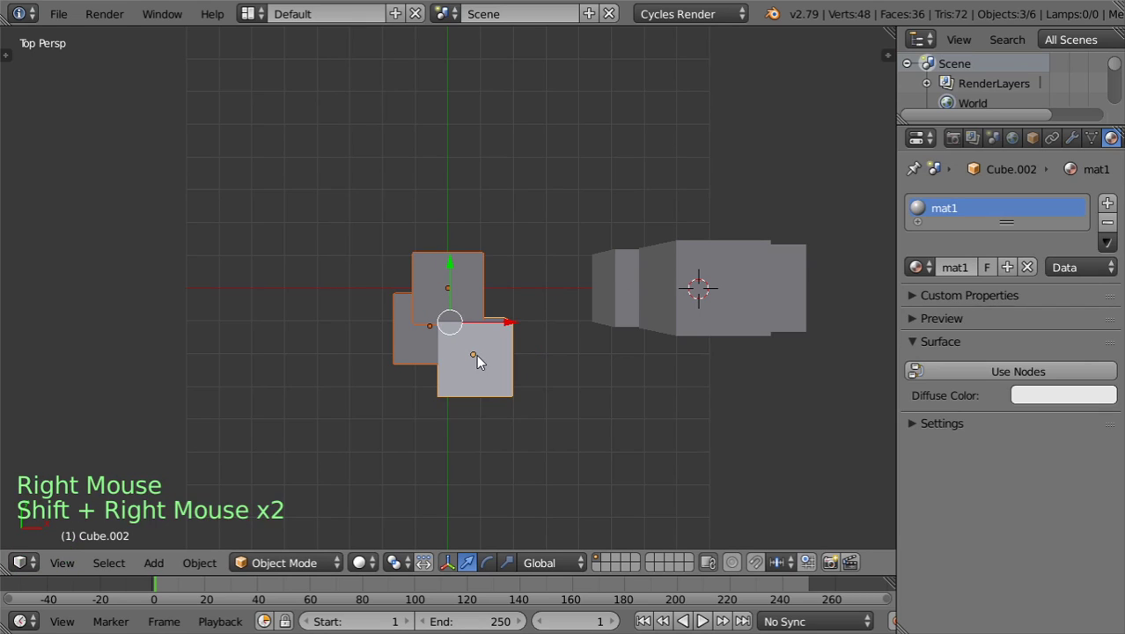
key("ctrl+l")
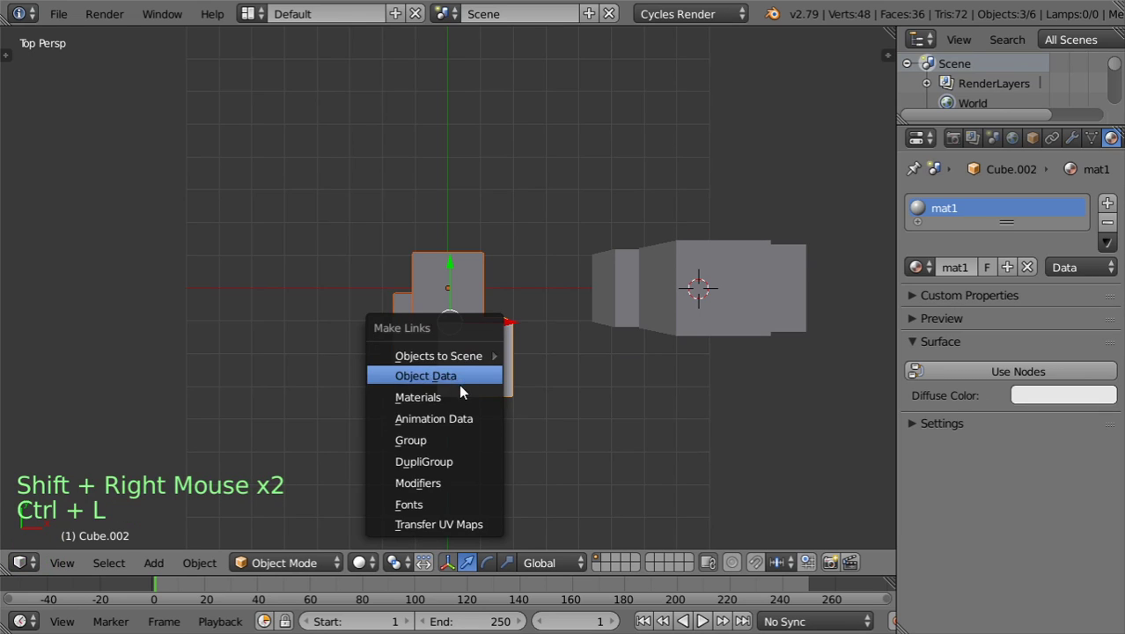
right_click(707, 317)
Step: Make a single-user copy named mat2 and colour it red
left_click(925, 271)
left_click(982, 272)
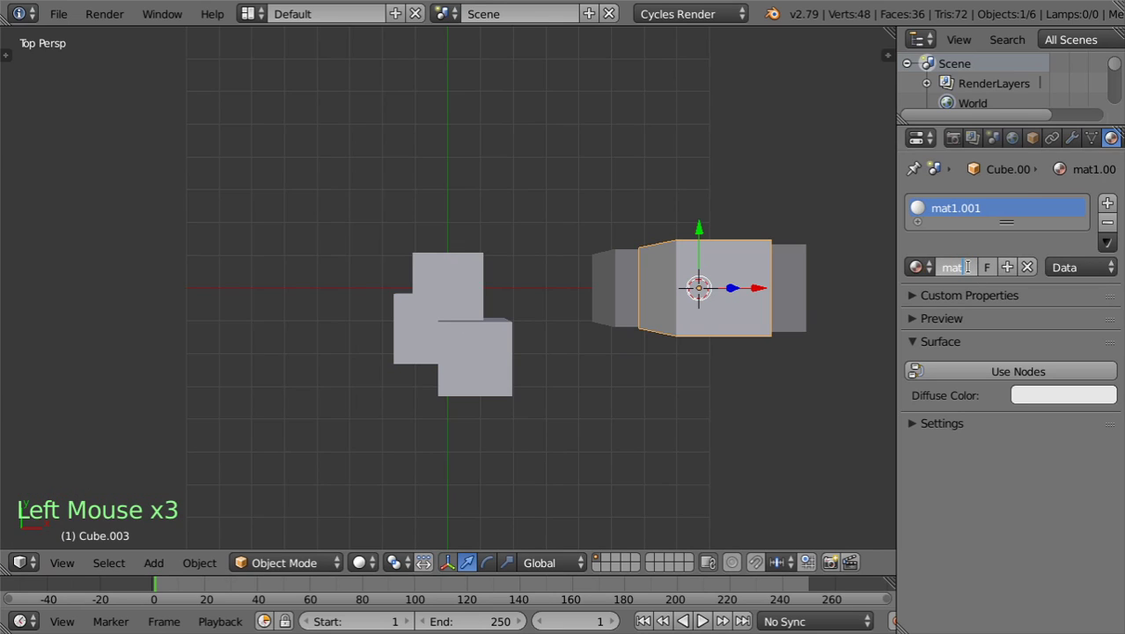
left_click(981, 368)
left_click(1023, 408)
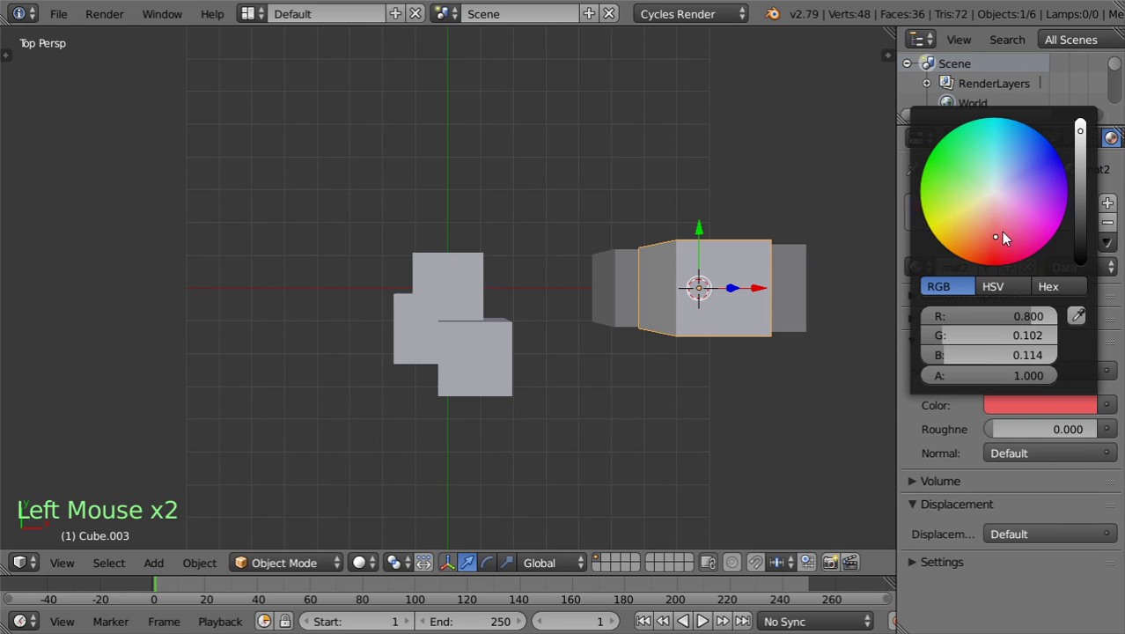
Step: Enable node shading on mat1 and colour it blue for the left cubes
right_click(481, 353)
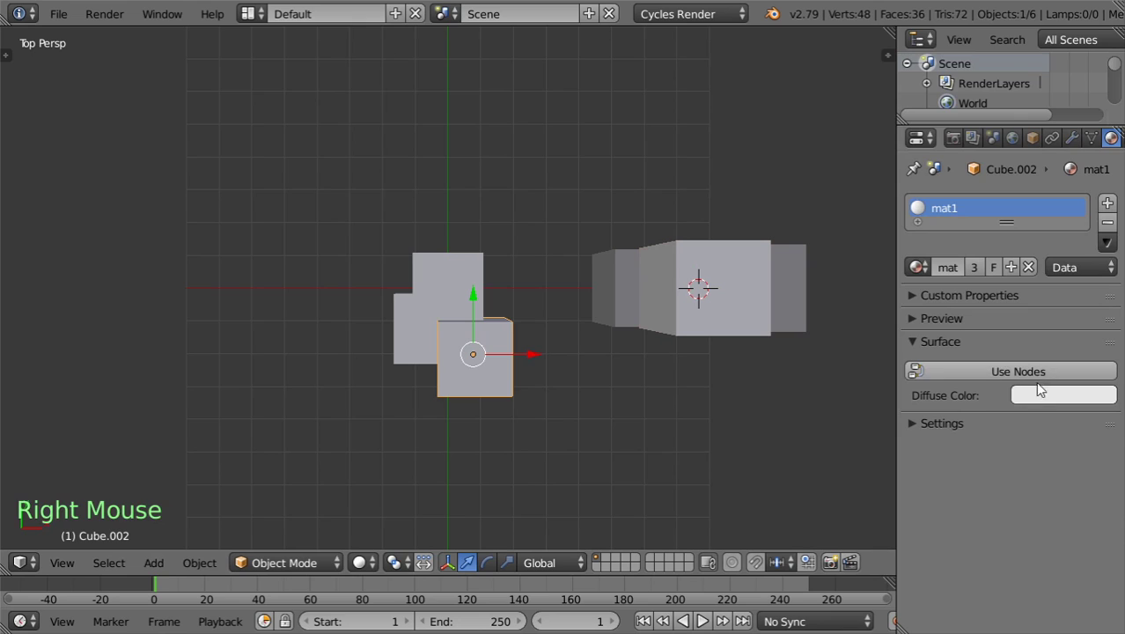
left_click(1029, 375)
left_click(1042, 405)
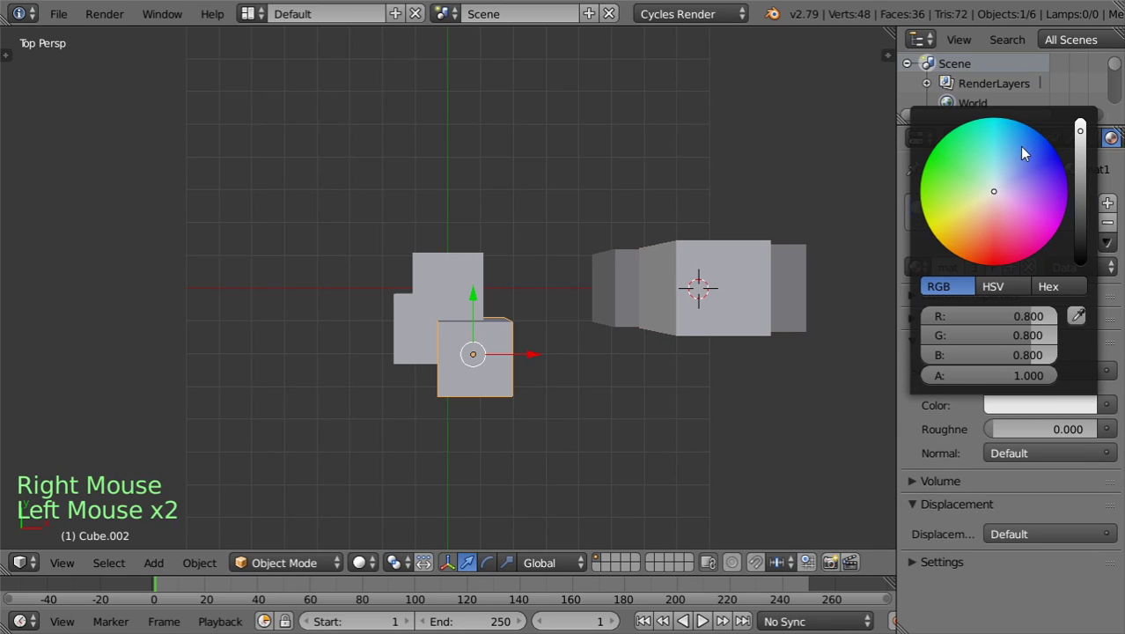
right_click(465, 310)
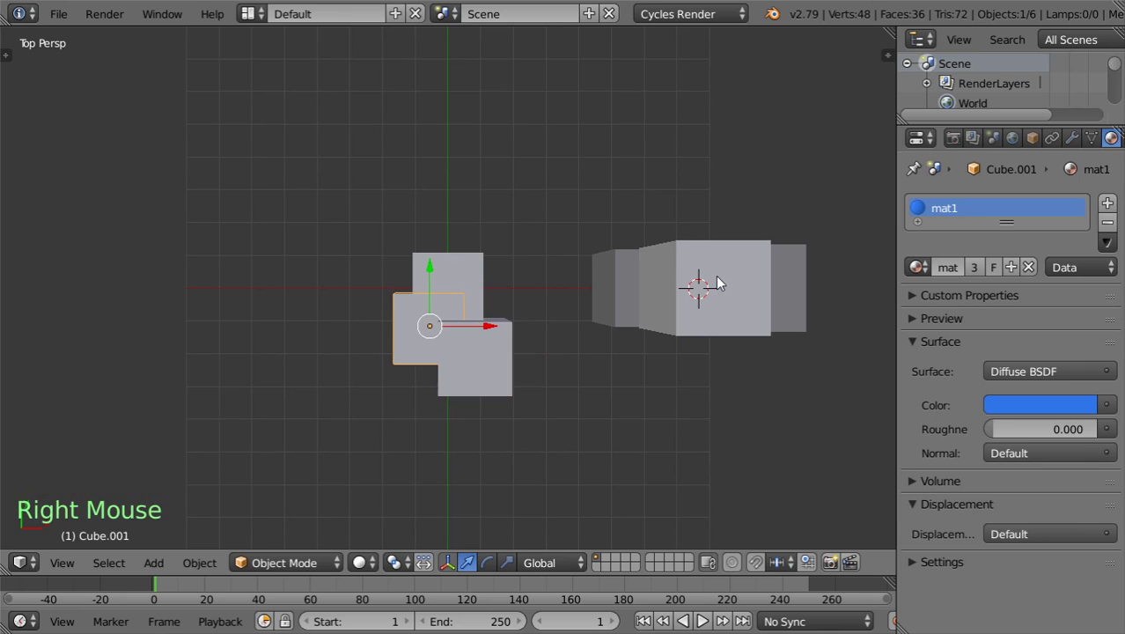
Step: Assign the red mat2 material to the right cubes
right_click(784, 290)
left_click(923, 266)
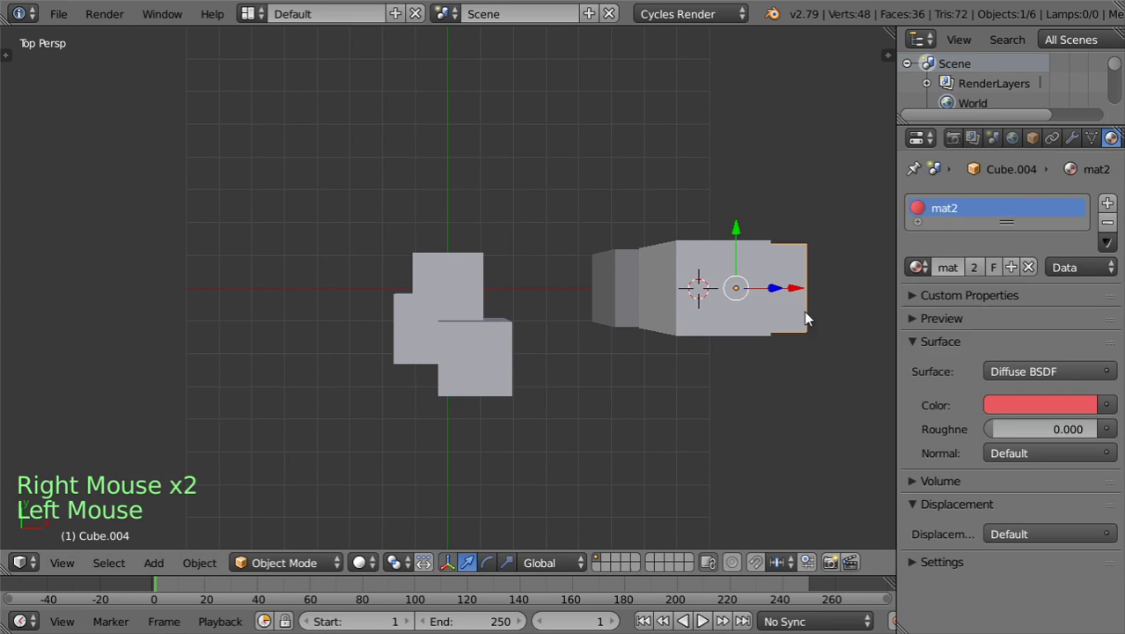
right_click(601, 287)
left_click(921, 273)
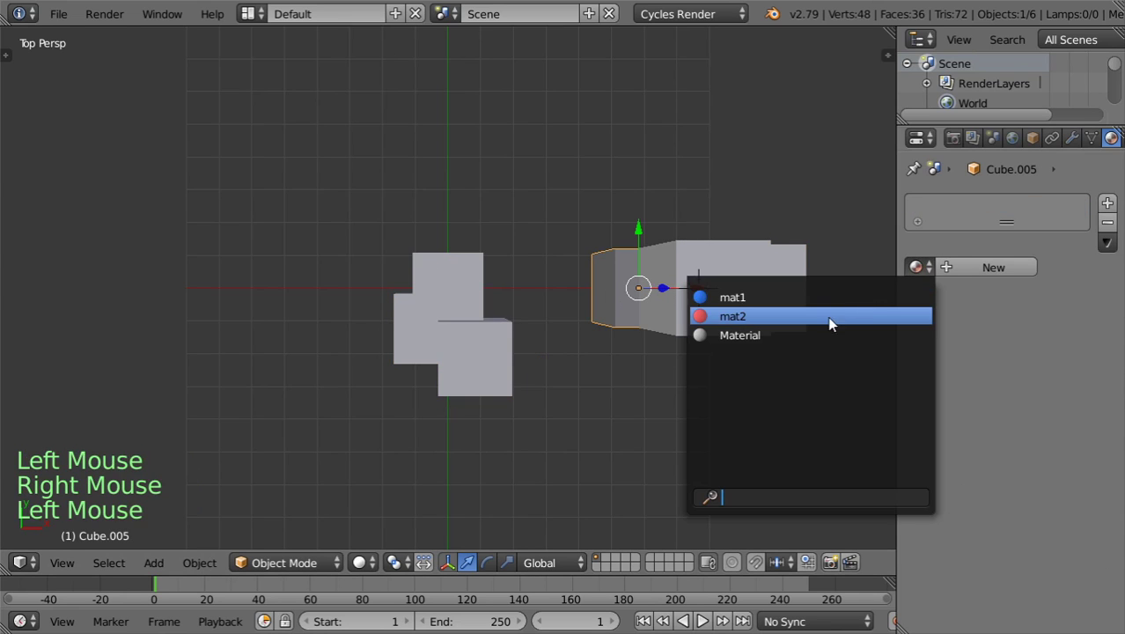
Step: Add a monkey head, scale it up and place it among the cubes
key("KP_1")
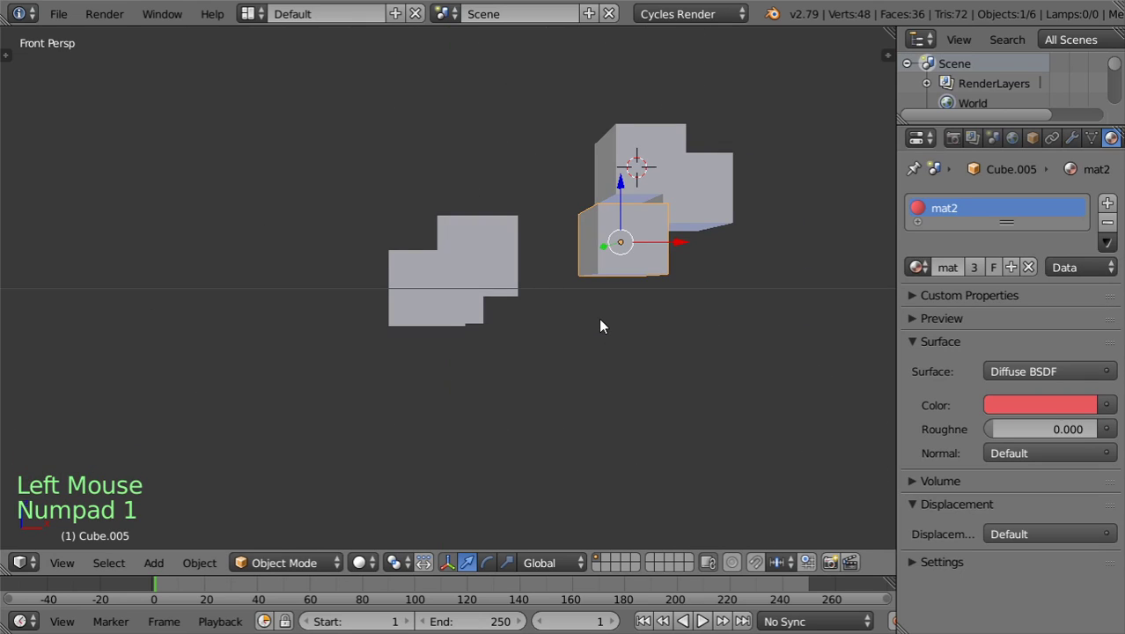
scroll("down", 3)
scroll("down", 3)
left_click(526, 268)
key("shift+a")
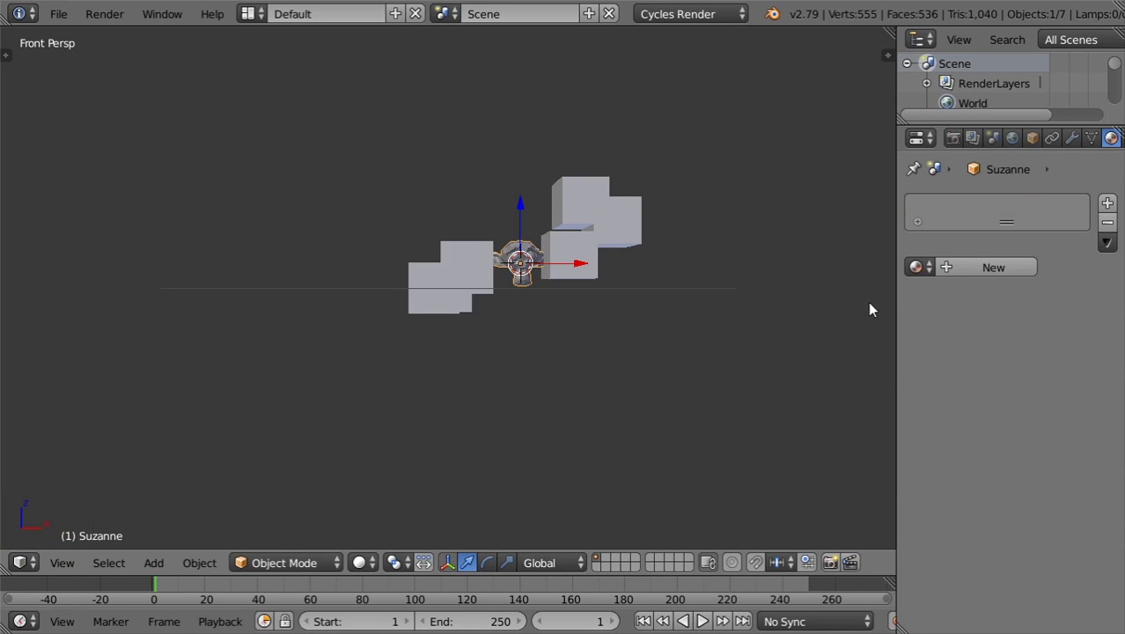
key("s")
key("ctrl+2")
left_click(1035, 137)
Step: Set the monkey's pass index to 5 and give it a new yellow material mat5
left_click(990, 512)
left_click(990, 511)
double_click(989, 511)
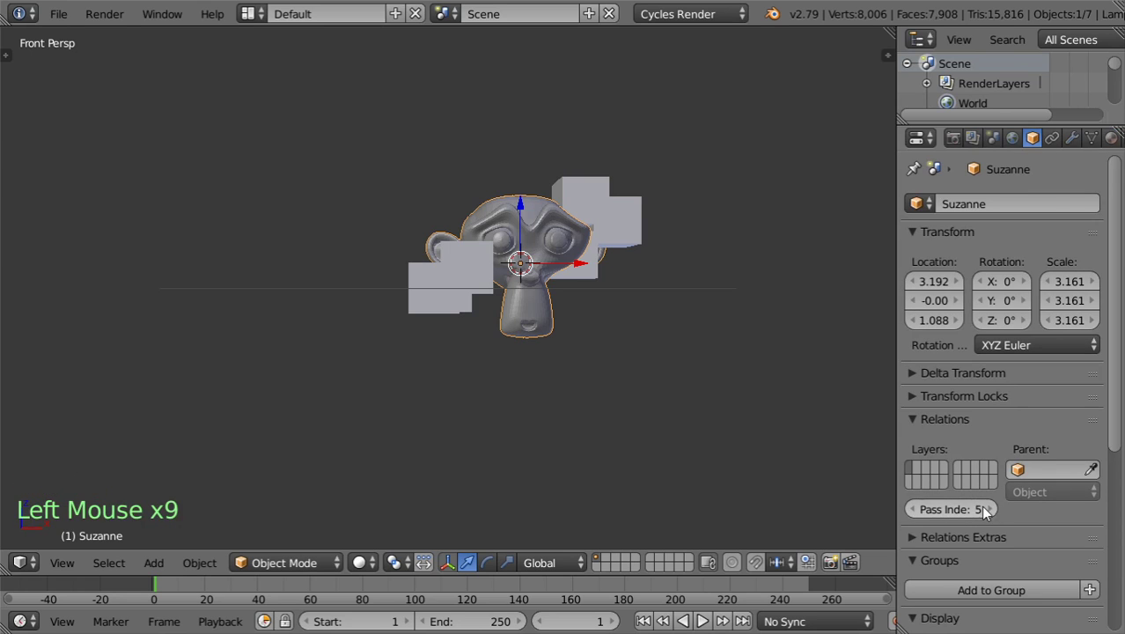
left_click(1110, 142)
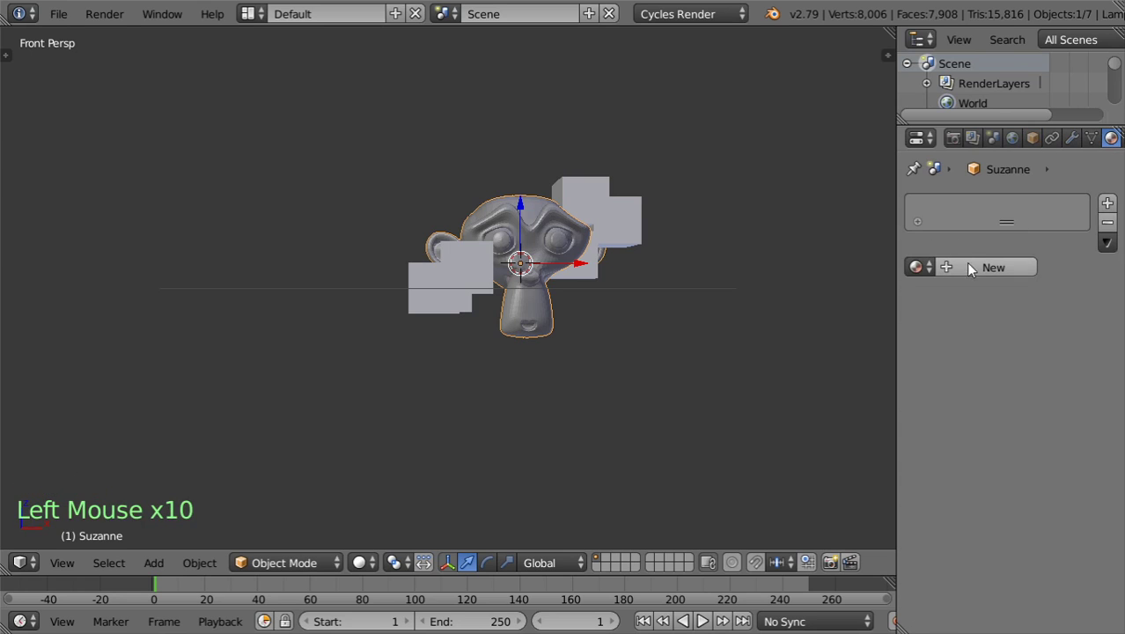
left_click(971, 269)
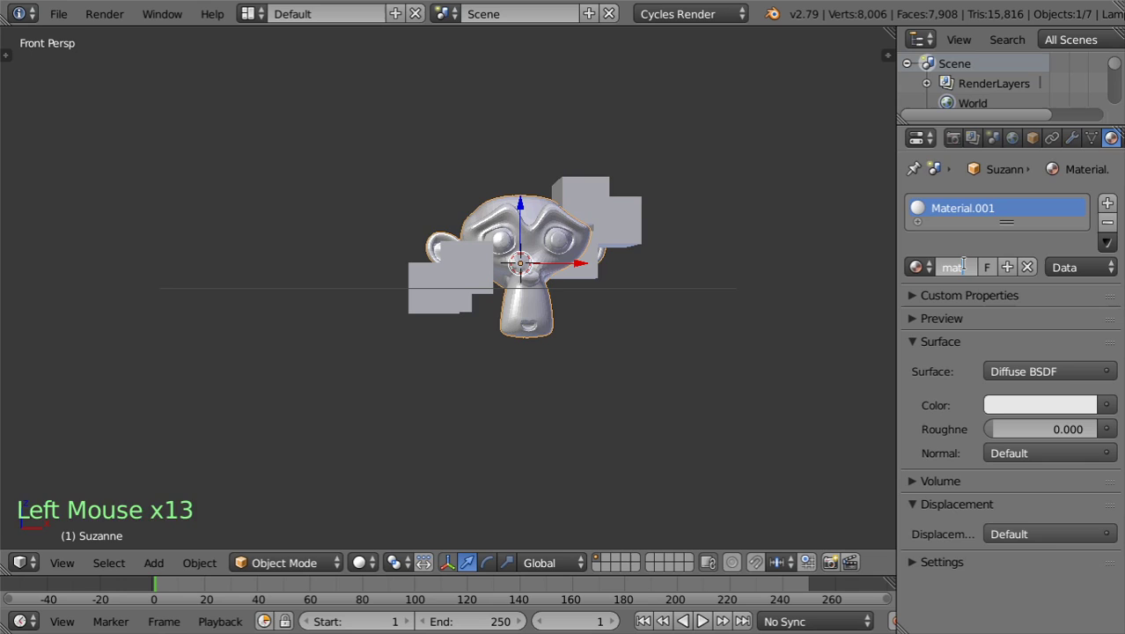
left_click(1051, 383)
left_click(1033, 408)
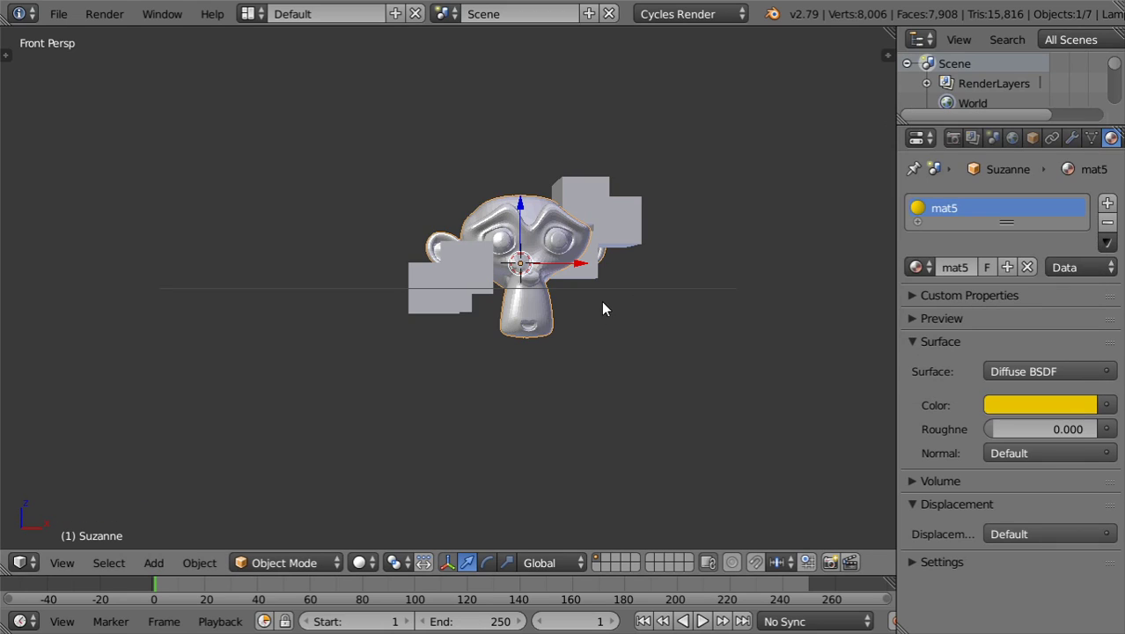
Step: Preview the scene in rendered shading and return to top view
key("shift+z")
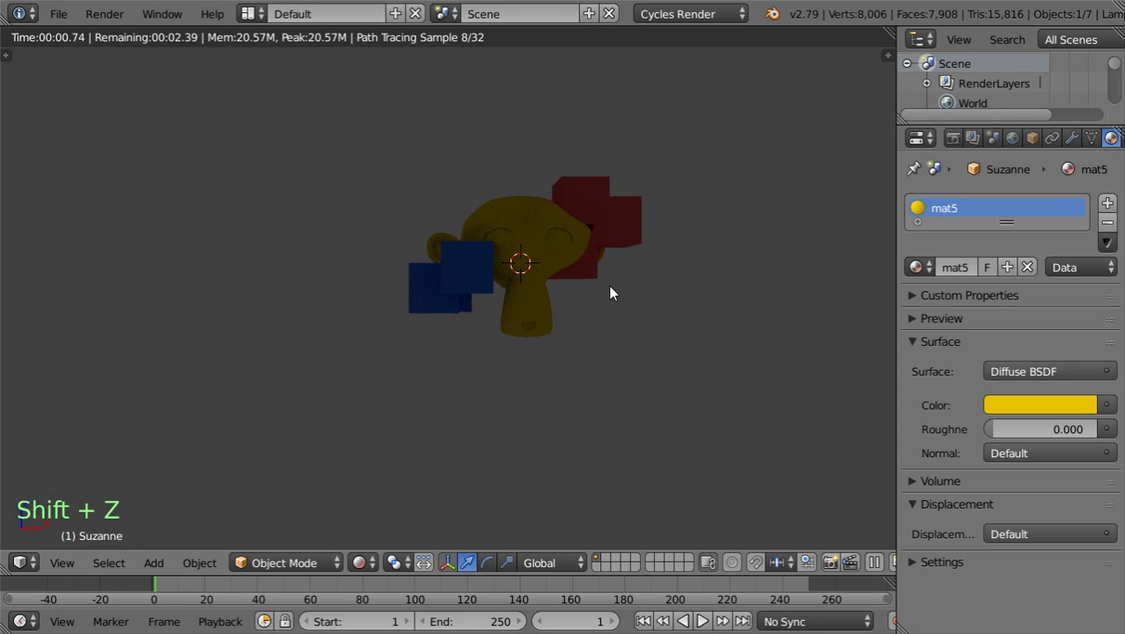
middle_click(609, 309)
key("z")
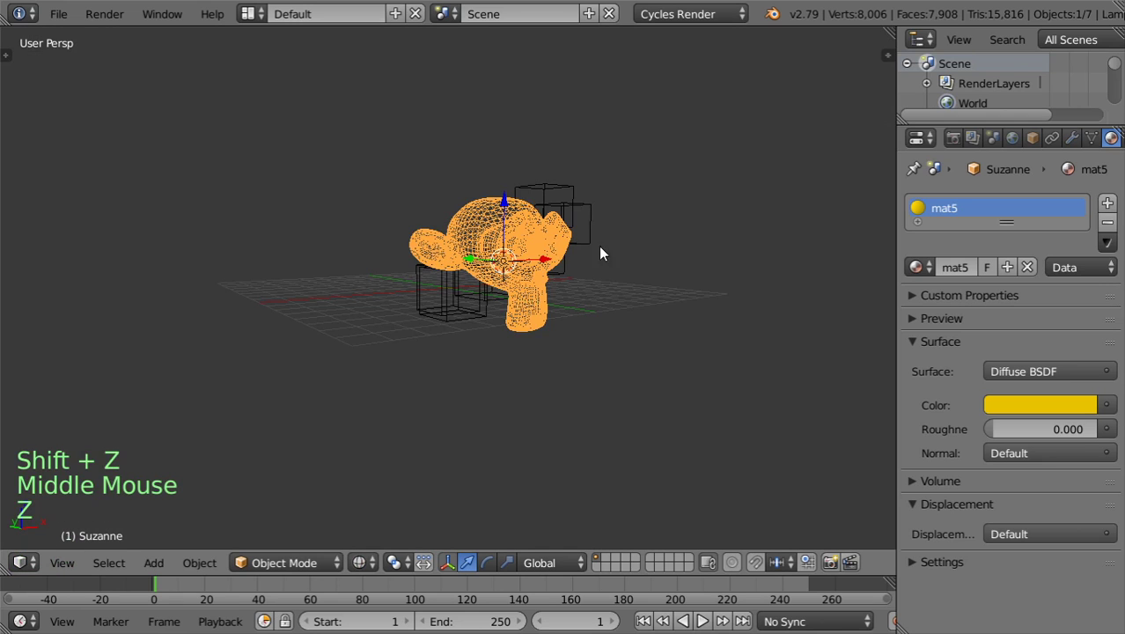
key("KP_7")
left_click(655, 454)
Step: Add an area lamp with strength 100 above the scene and rotate it toward the monkey head
key("shift+a")
key("KP_1")
left_click(696, 119)
key("shift+a")
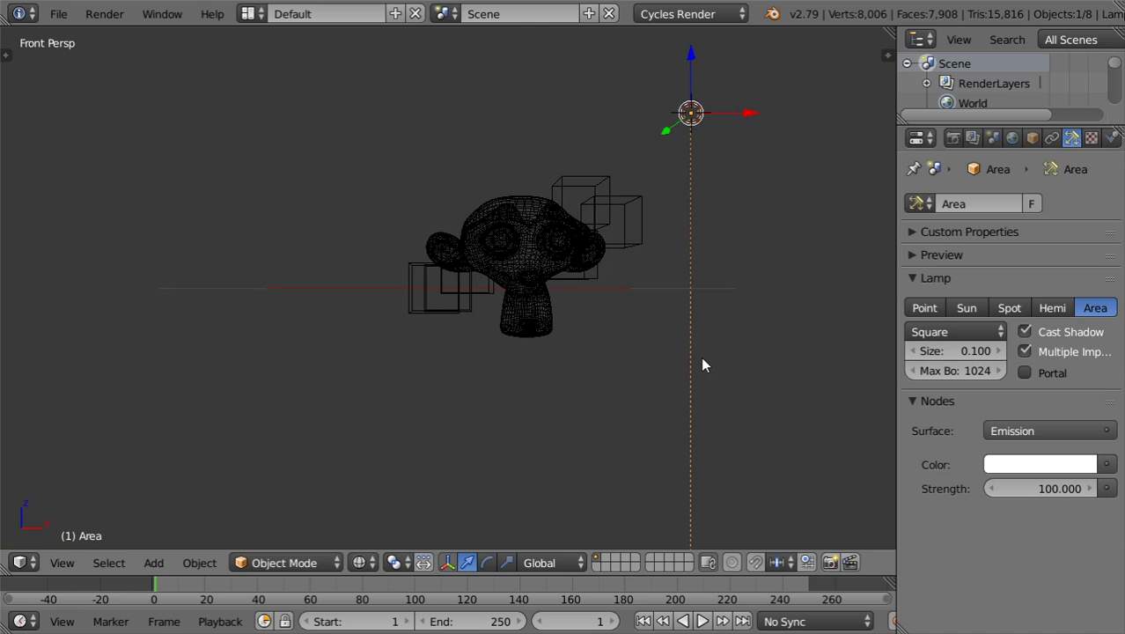
key("r")
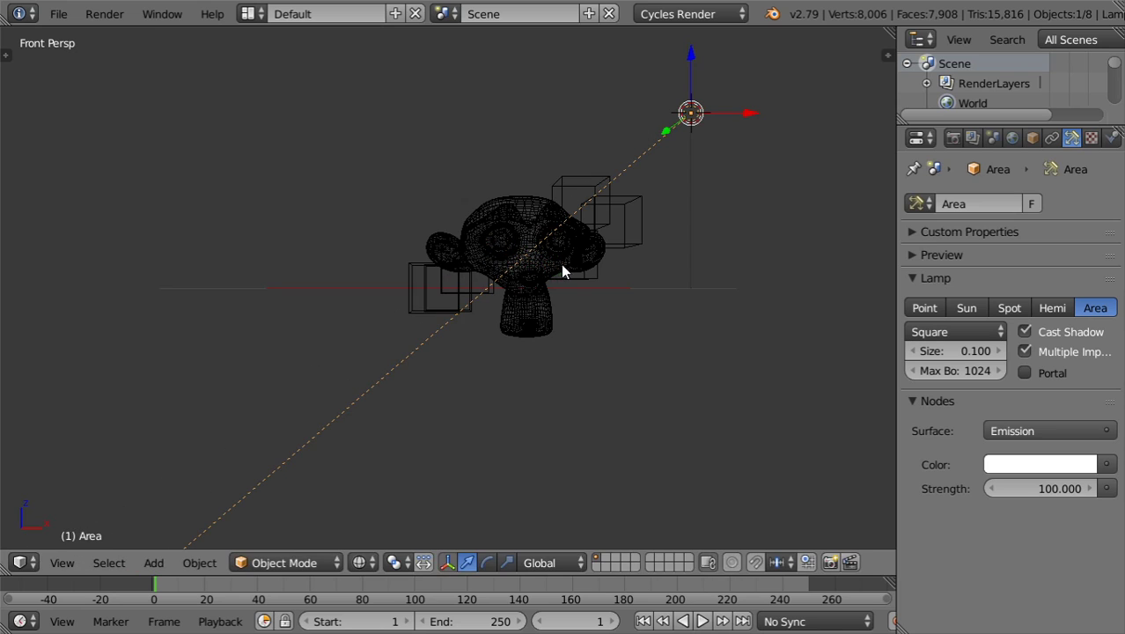
Step: Add a camera and look through it at the scene
key("shift+a")
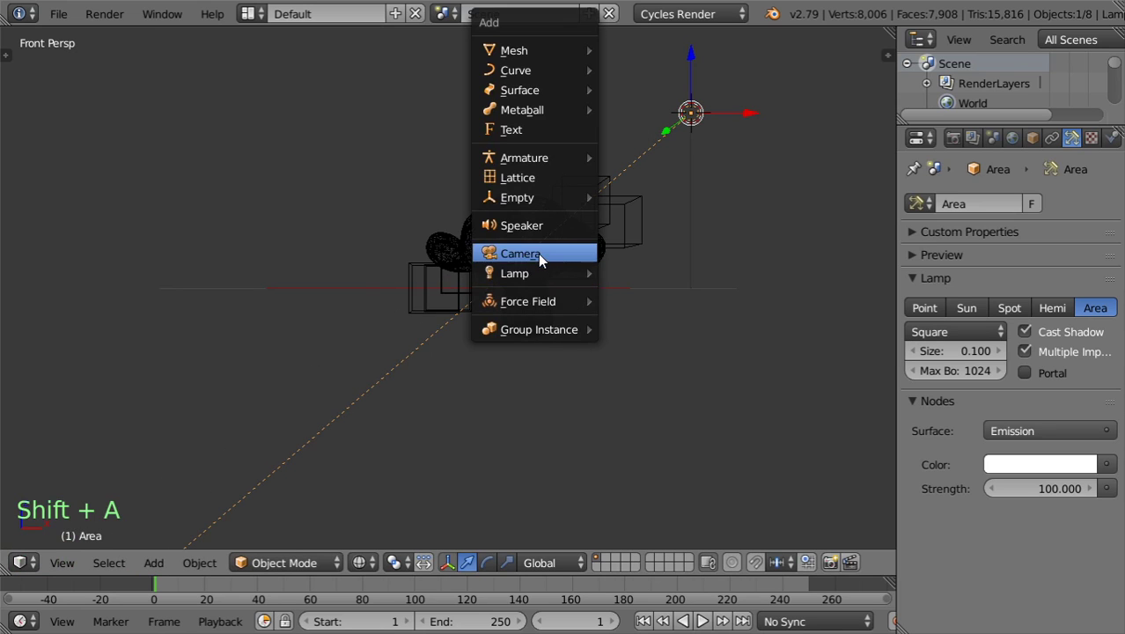
key("ctrl+alt+KP_0")
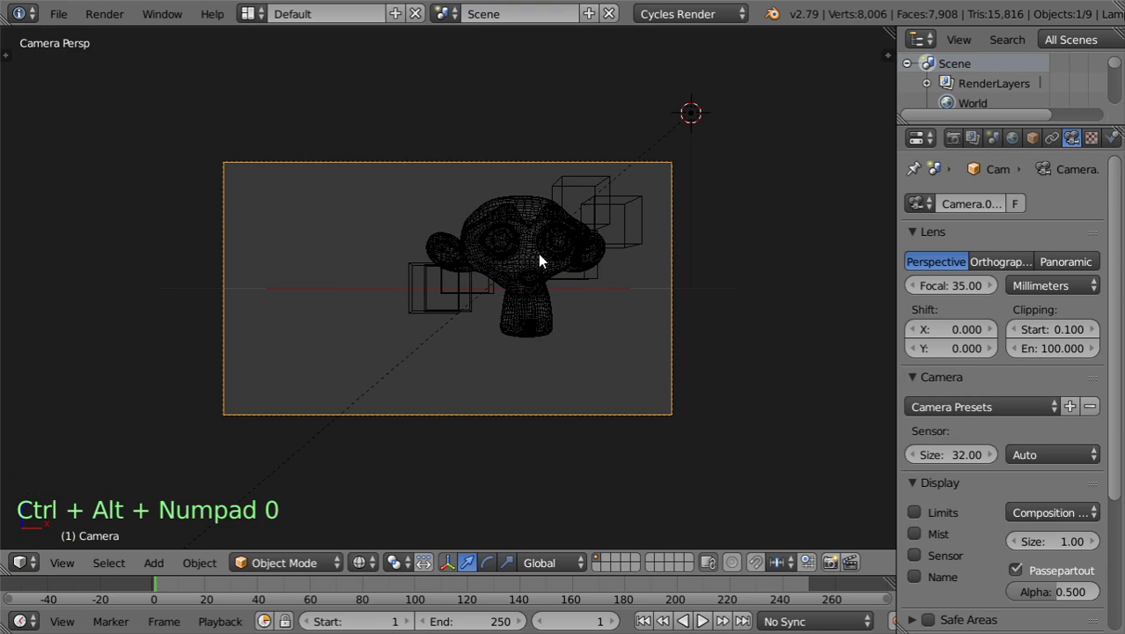
middle_click(546, 282)
key("n")
scroll("up", 3)
left_click(789, 508)
key("n")
Step: Adjust the camera framing of the monkey and cubes, checking with rendered previews
middle_click(545, 305)
middle_click(535, 328)
middle_click(513, 294)
key("shift+z")
middle_click(531, 318)
key("Escape")
key("z")
middle_click(558, 322)
key("z")
middle_click(517, 313)
key("shift+z")
Step: Return to solid shading and render the camera view from Render properties
key("z")
key("z")
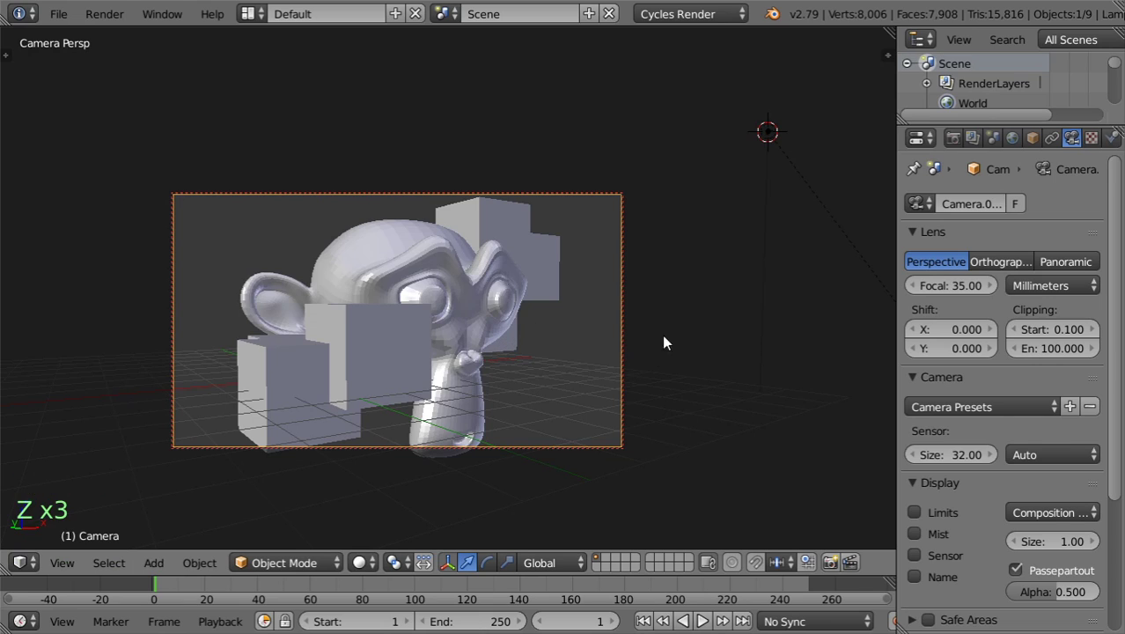
left_click(601, 413)
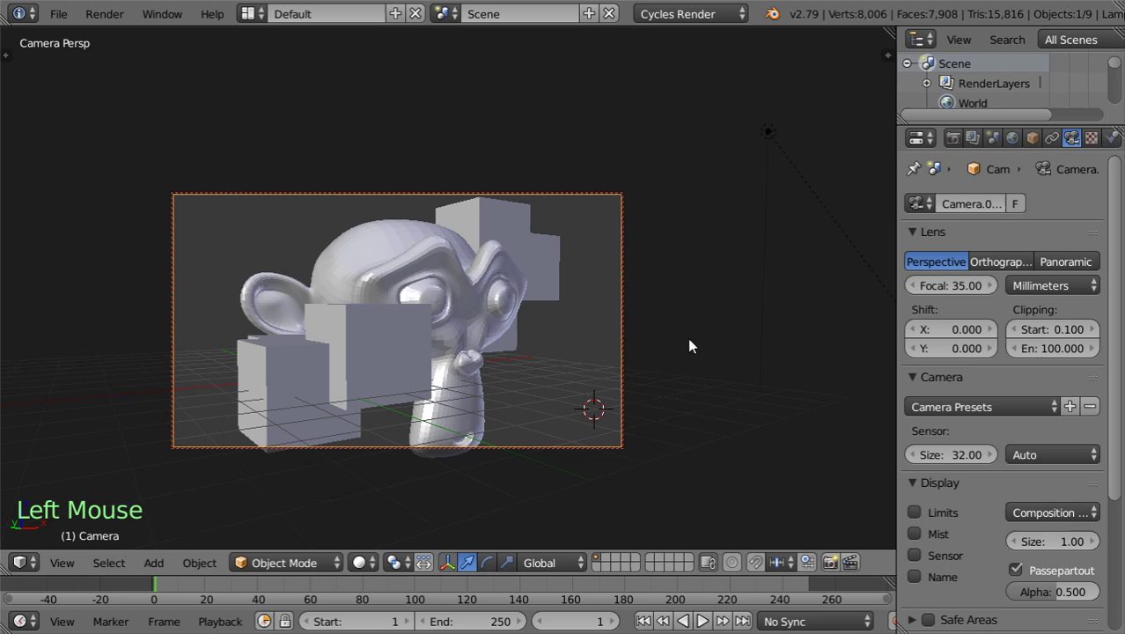
left_click(955, 151)
left_click(860, 246)
scroll("down", 3)
scroll("down", 3)
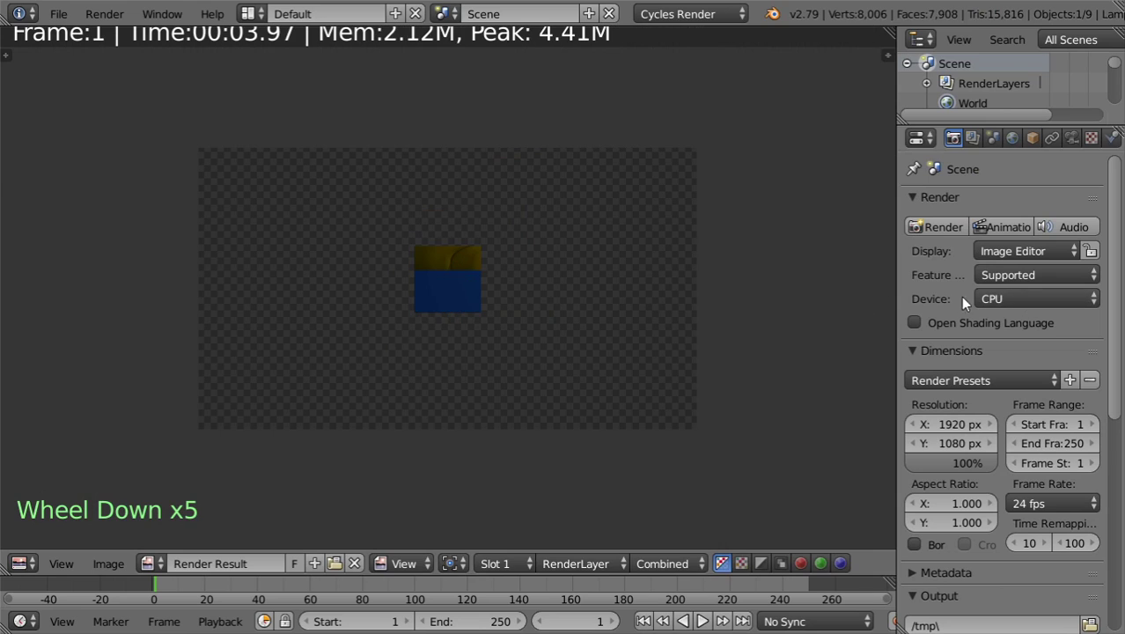
left_click(995, 301)
Step: Set the render tile size to 512 by 512 under Performance
scroll("down", 3)
left_click(951, 409)
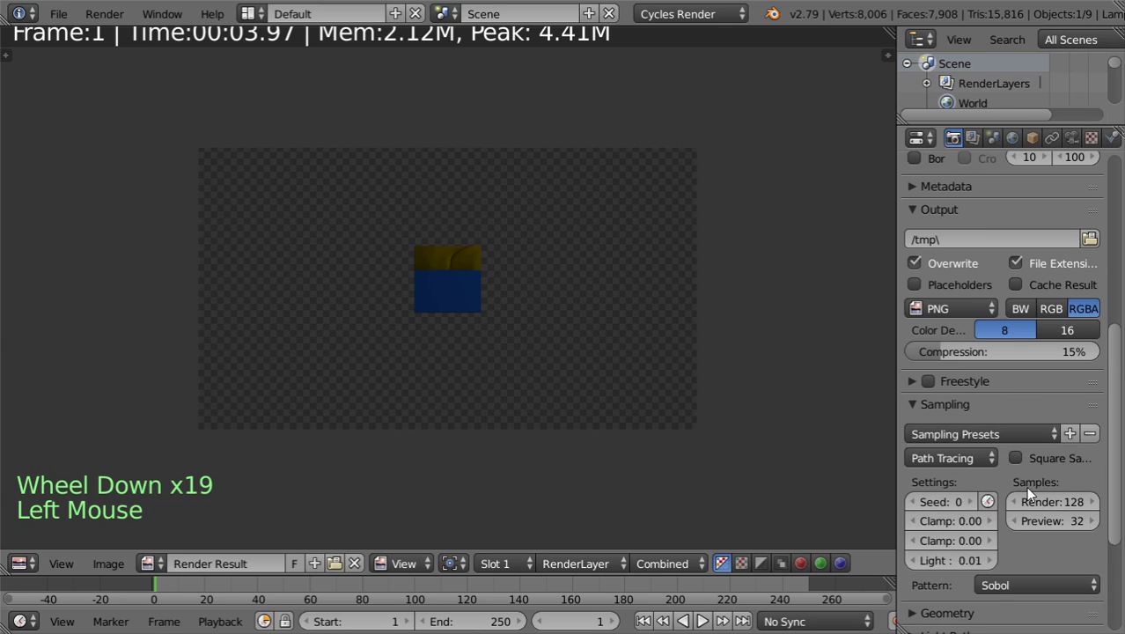
scroll("down", 3)
scroll("down", 3)
left_click(975, 588)
scroll("down", 3)
scroll("down", 3)
left_click(976, 516)
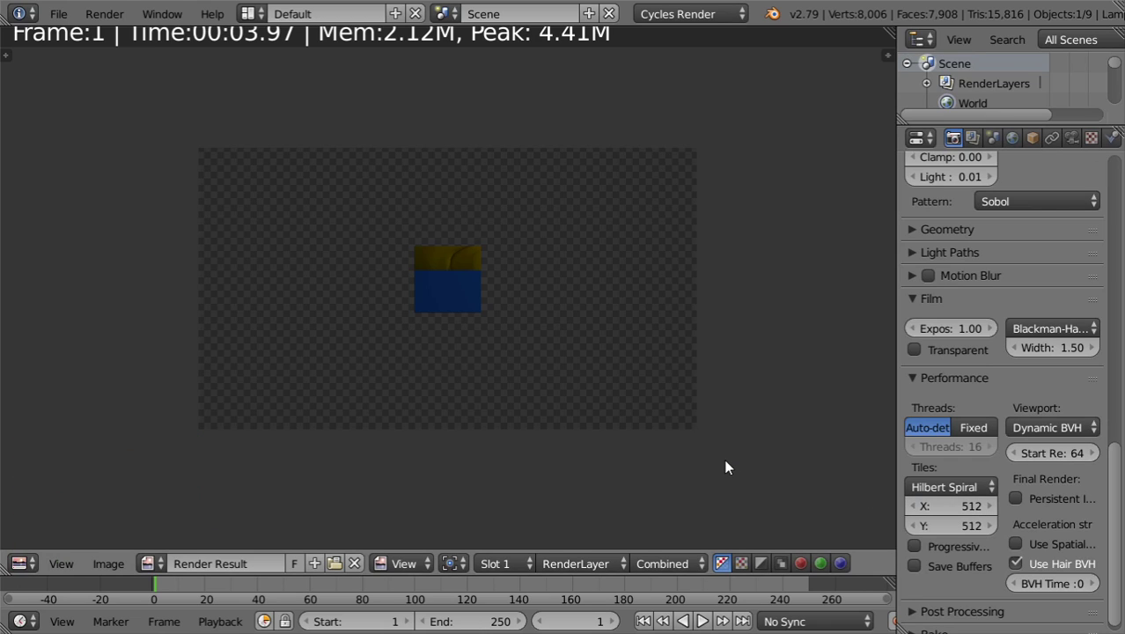
Step: Render frame 1 again with the 512 by 512 tiles and return to the 3D scene
key("F12")
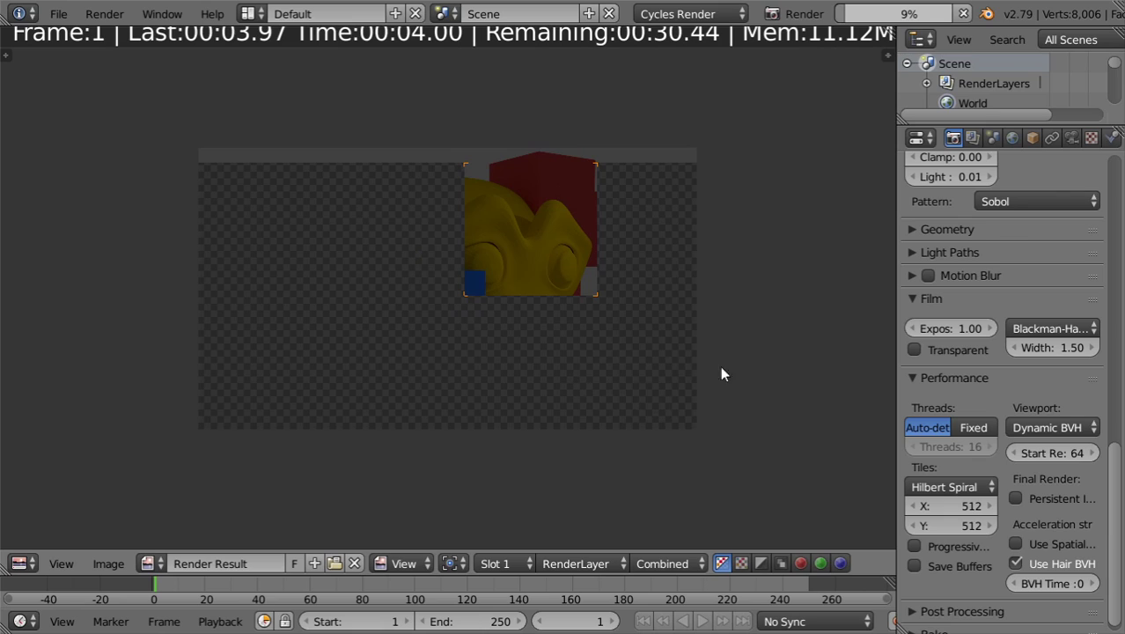
scroll("down", 3)
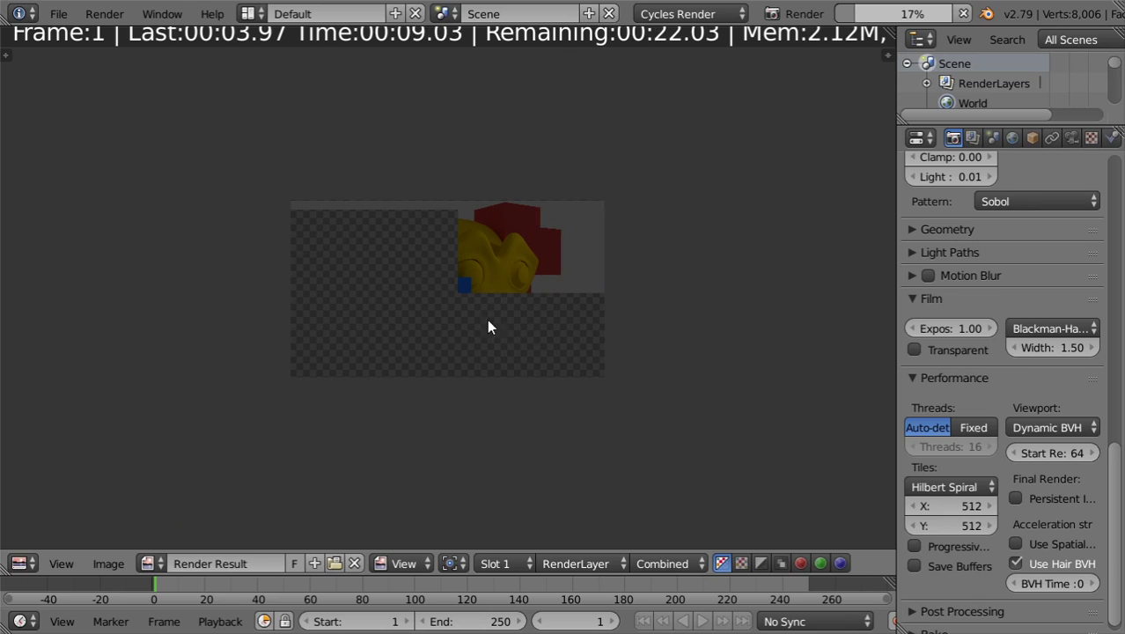
scroll("up", 3)
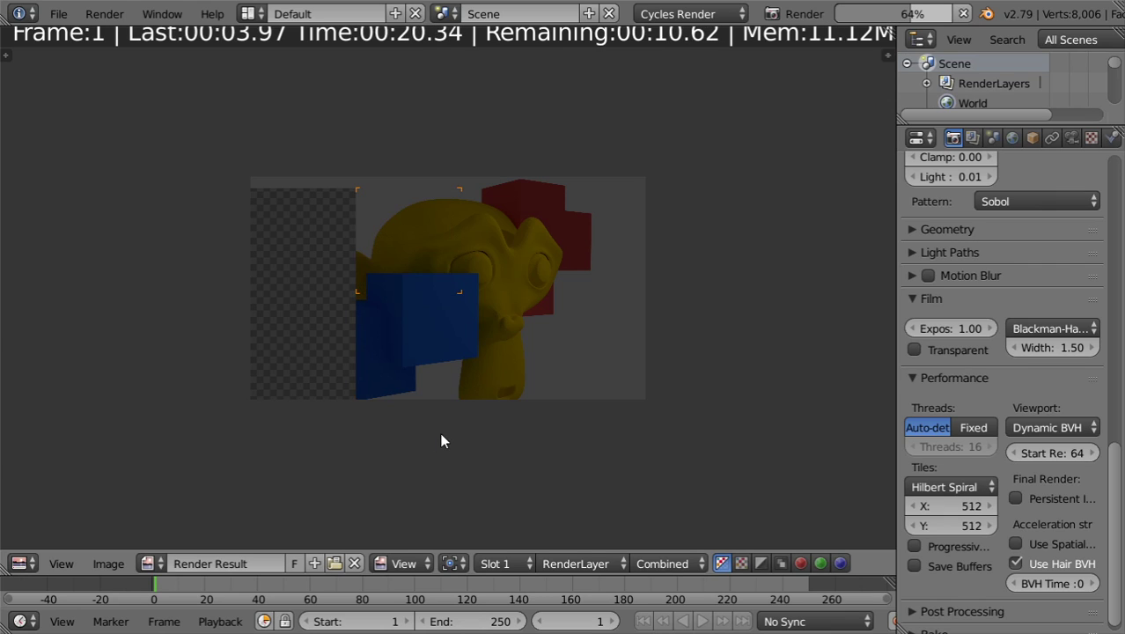
left_click(34, 560)
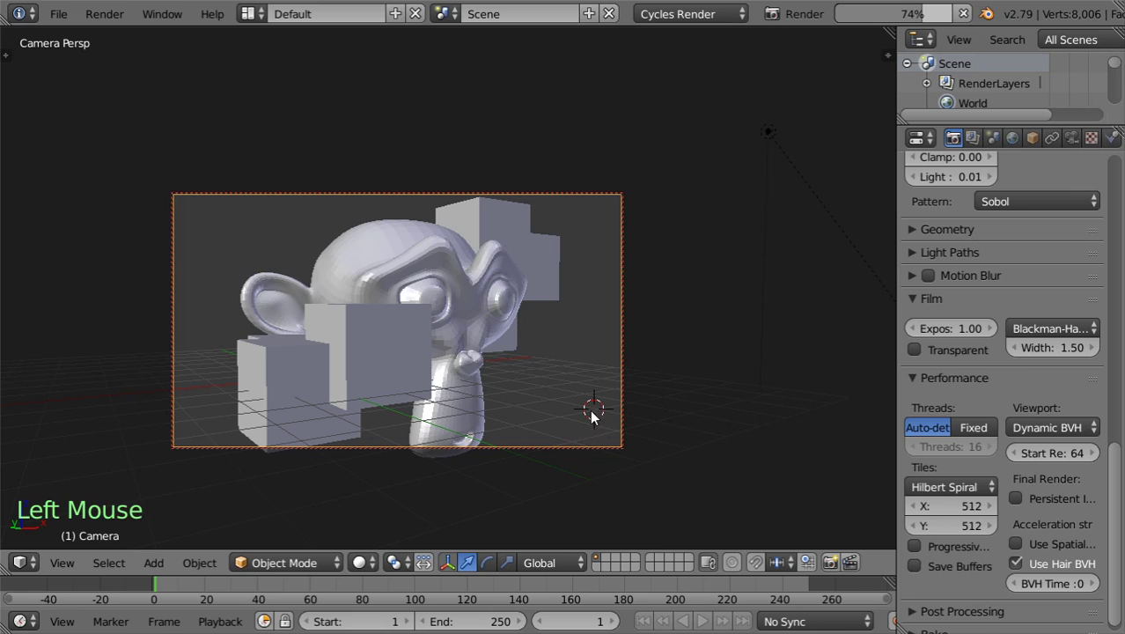
Step: Add a small plane with a new material ID and show its node tree in the Node Editor
key("shift+a")
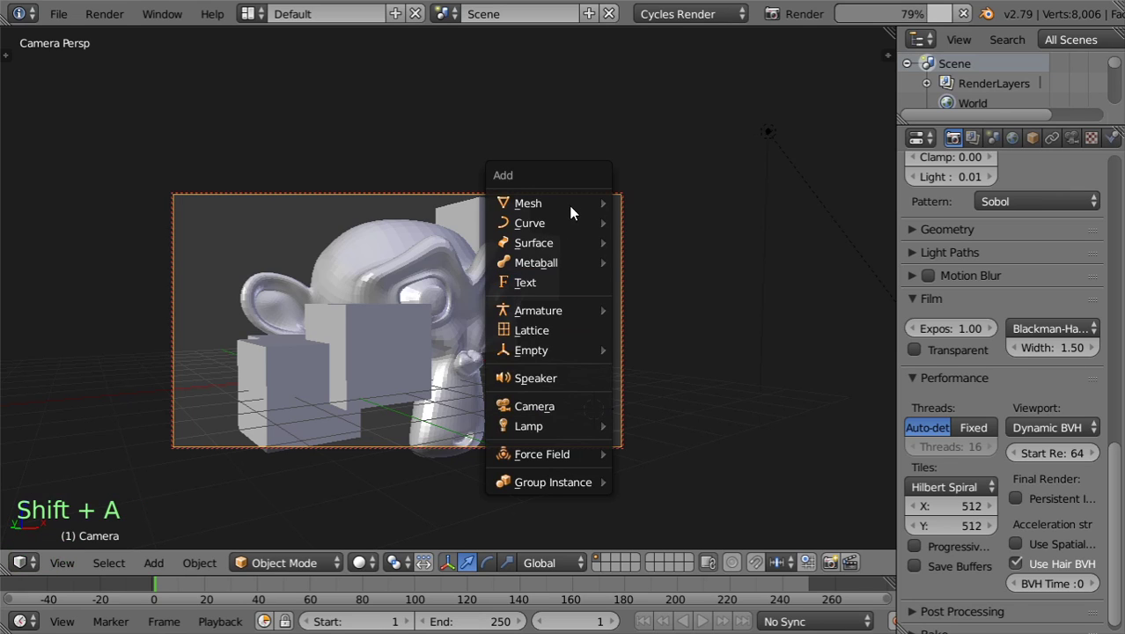
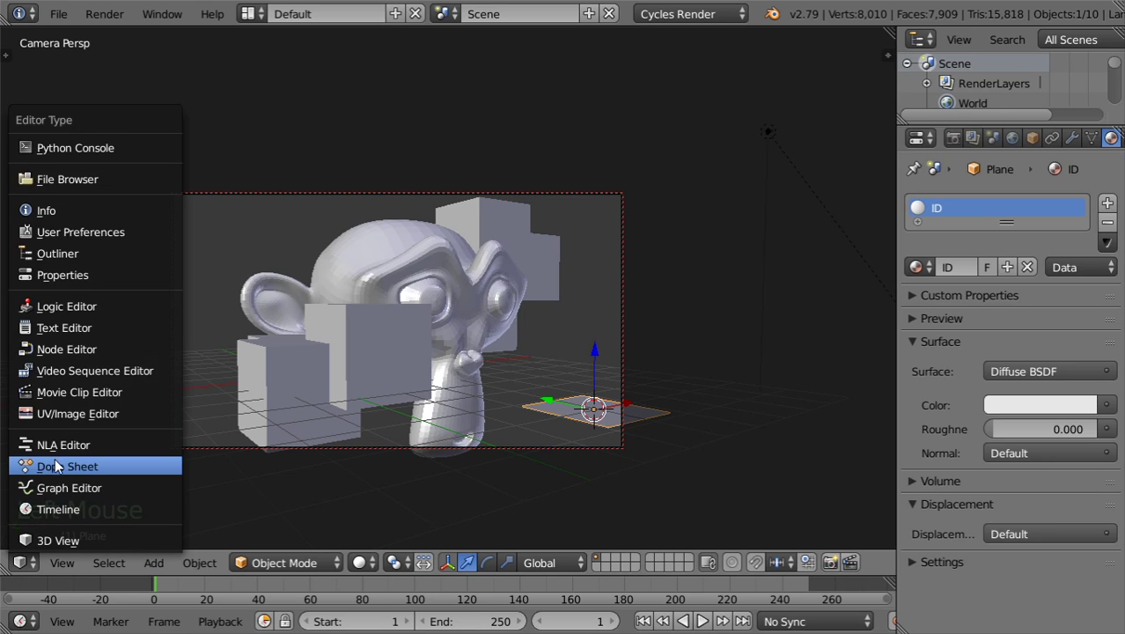
left_click(87, 355)
Step: Replace the ID material's diffuse shader with an Emission shader
key("n")
left_click(503, 277)
left_click(377, 269)
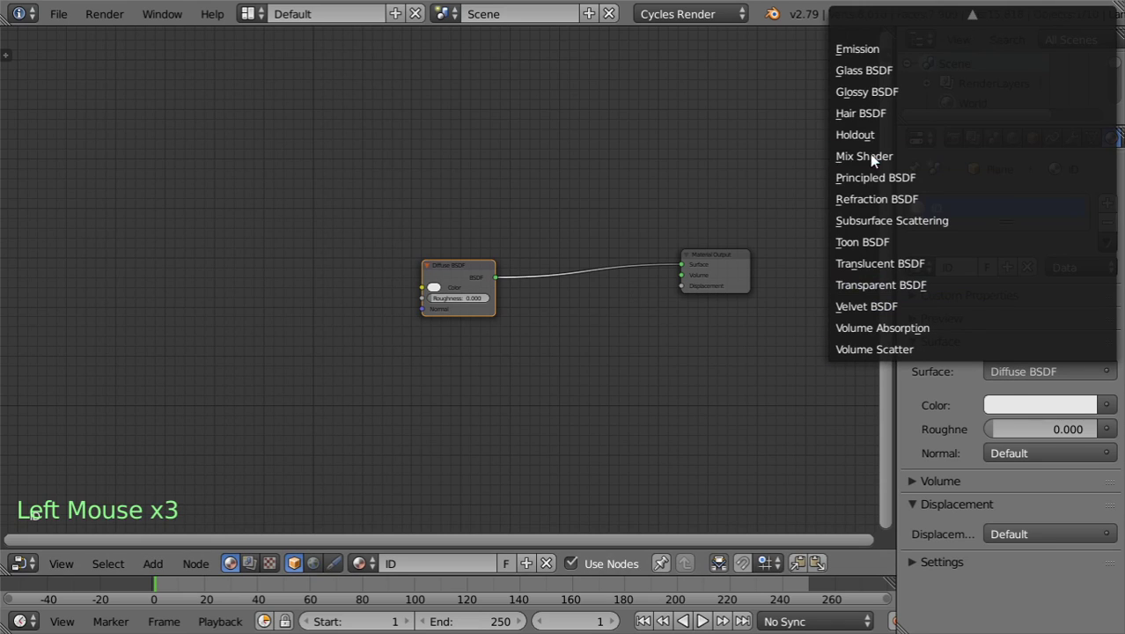
left_click(491, 278)
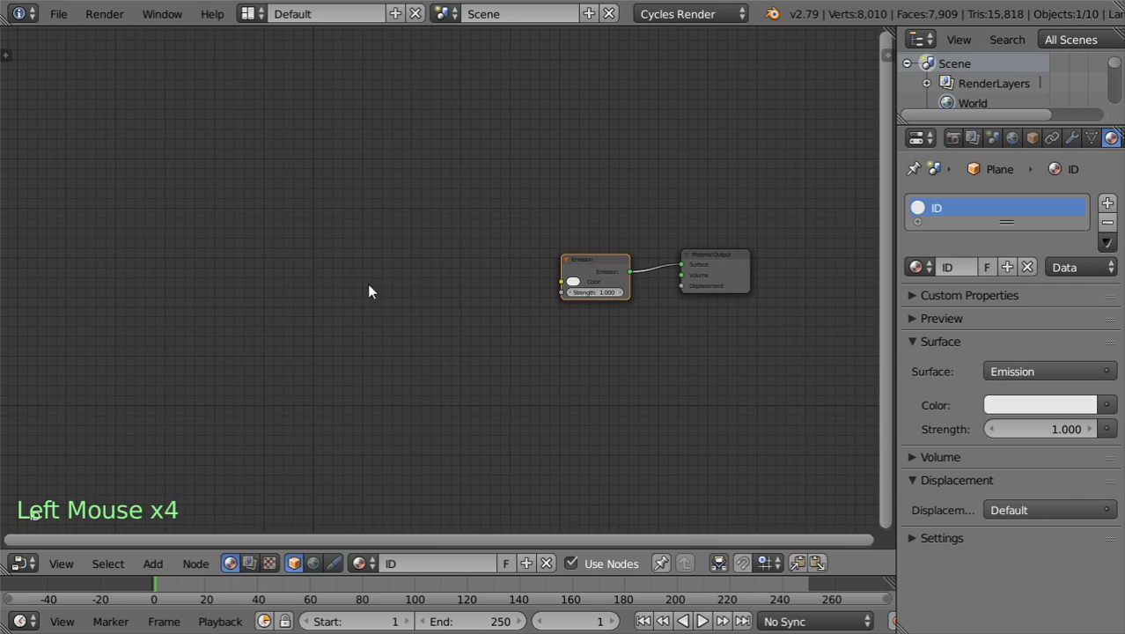
Step: Add Object Info, Math, Hue/Saturation and Light Path nodes to the ID material
key("shift+a")
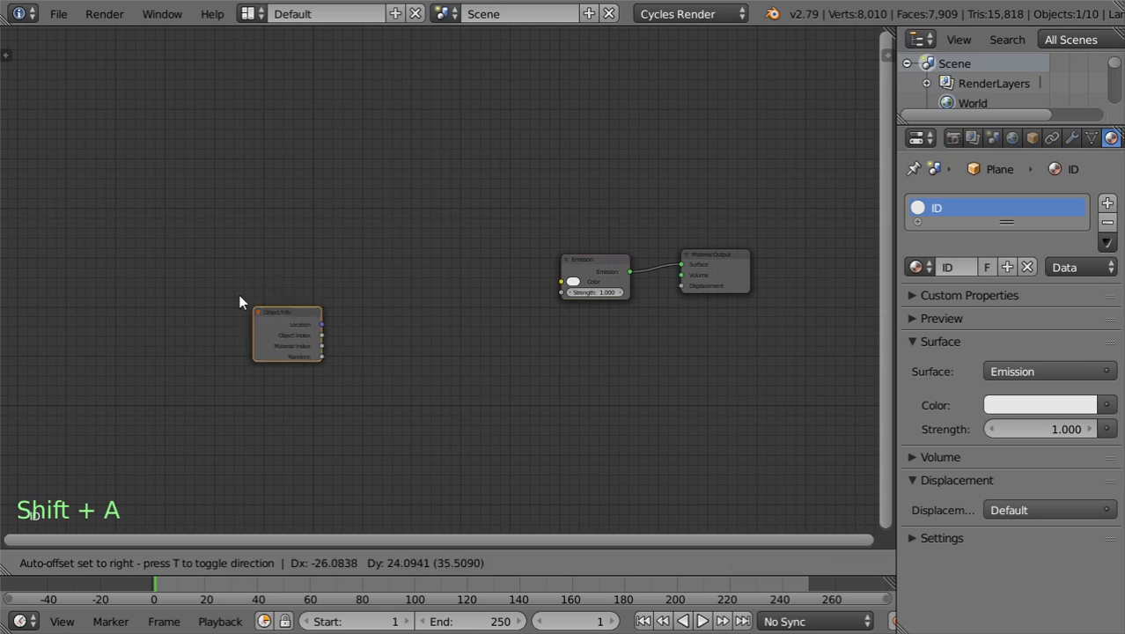
key("shift+a")
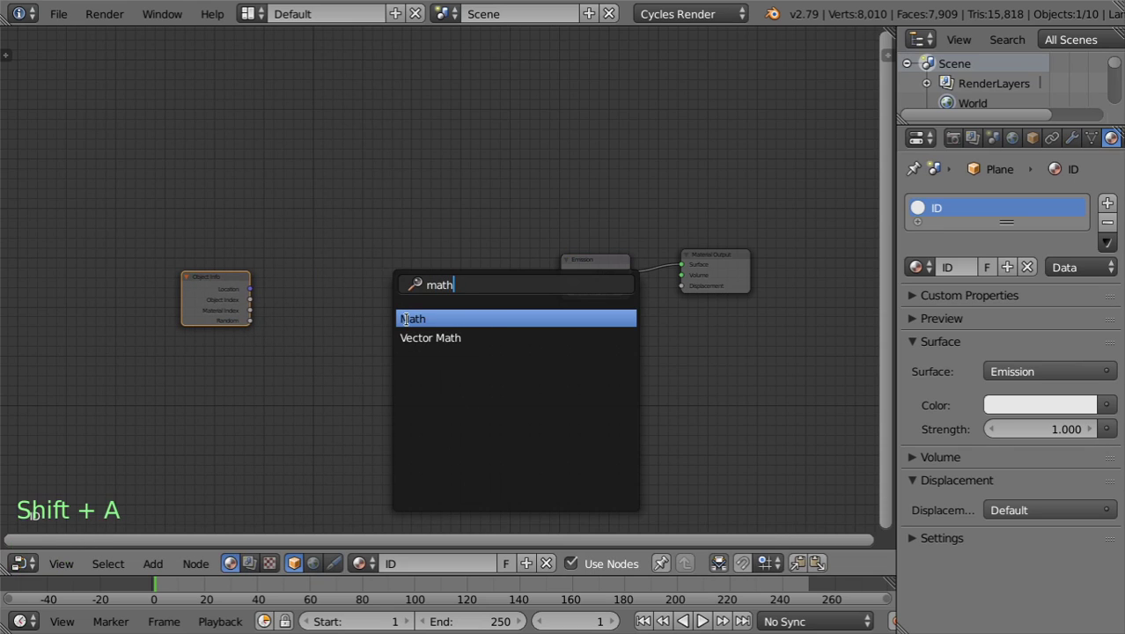
key("shift+a")
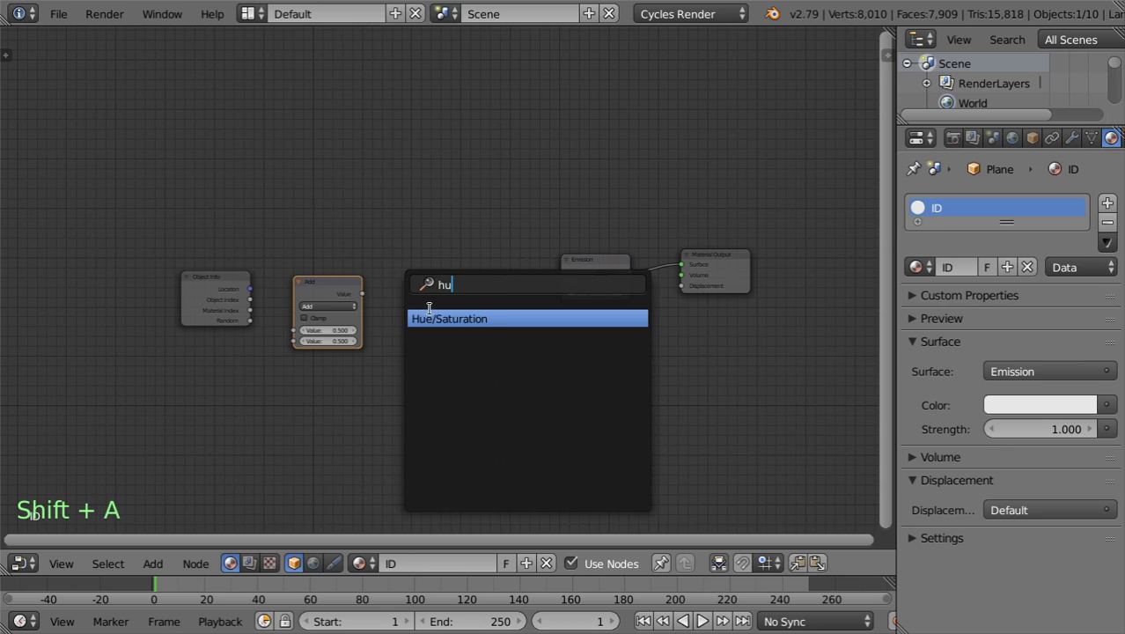
key("shift+a")
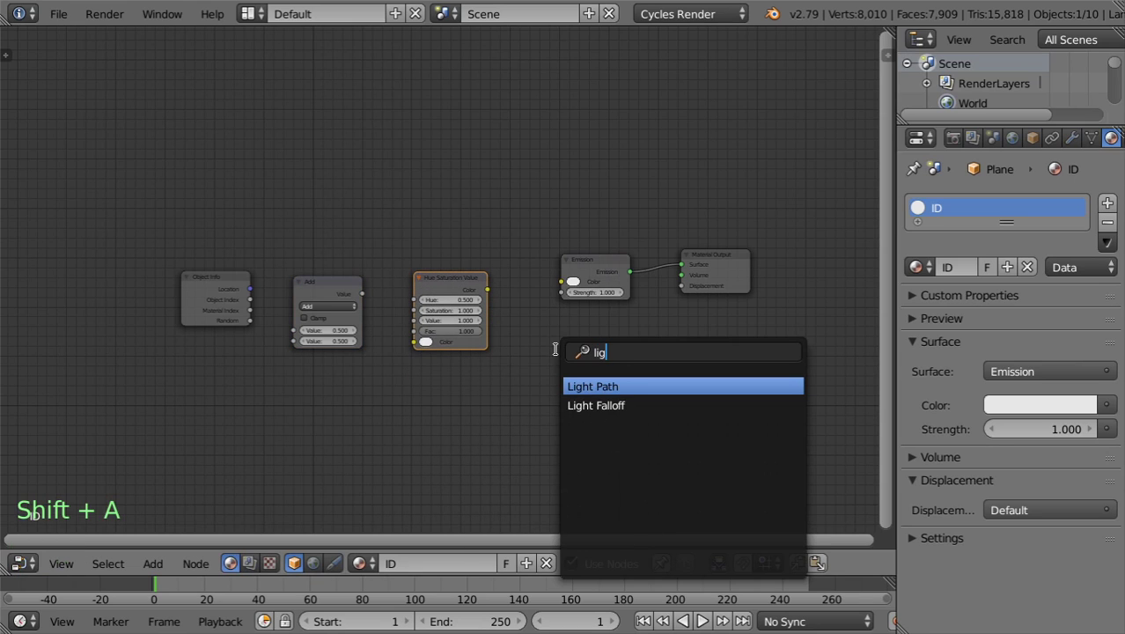
scroll("up", 3)
Step: Wire Object Index through Add into Hue and feed the adjusted colour into Emission colour
left_click(235, 300)
middle_click(237, 362)
left_click(132, 302)
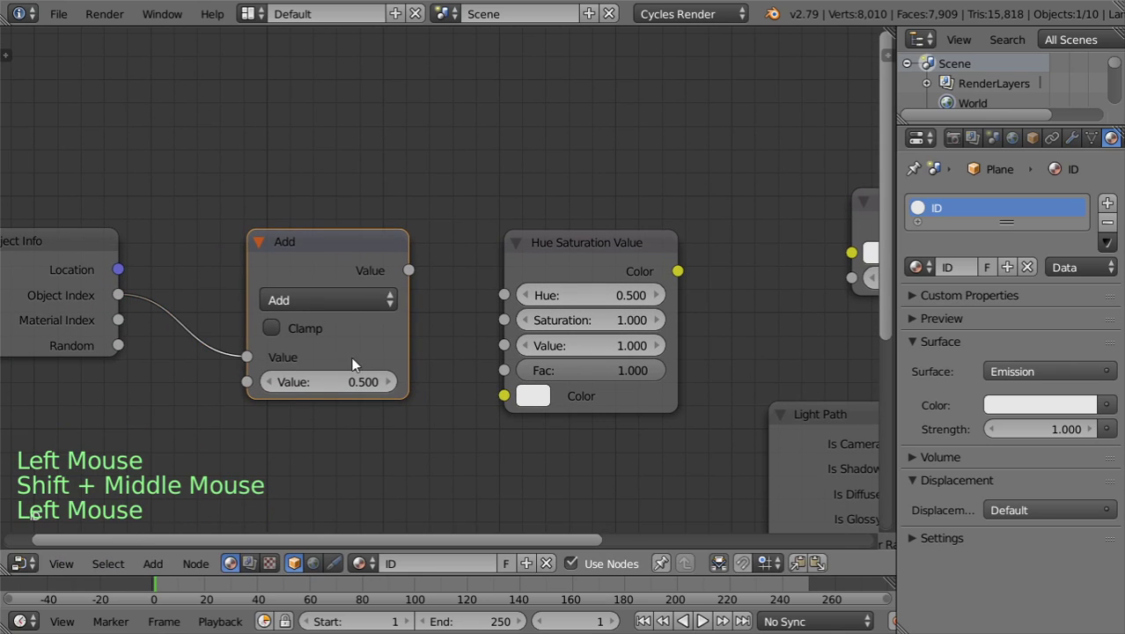
middle_click(451, 368)
left_click(303, 271)
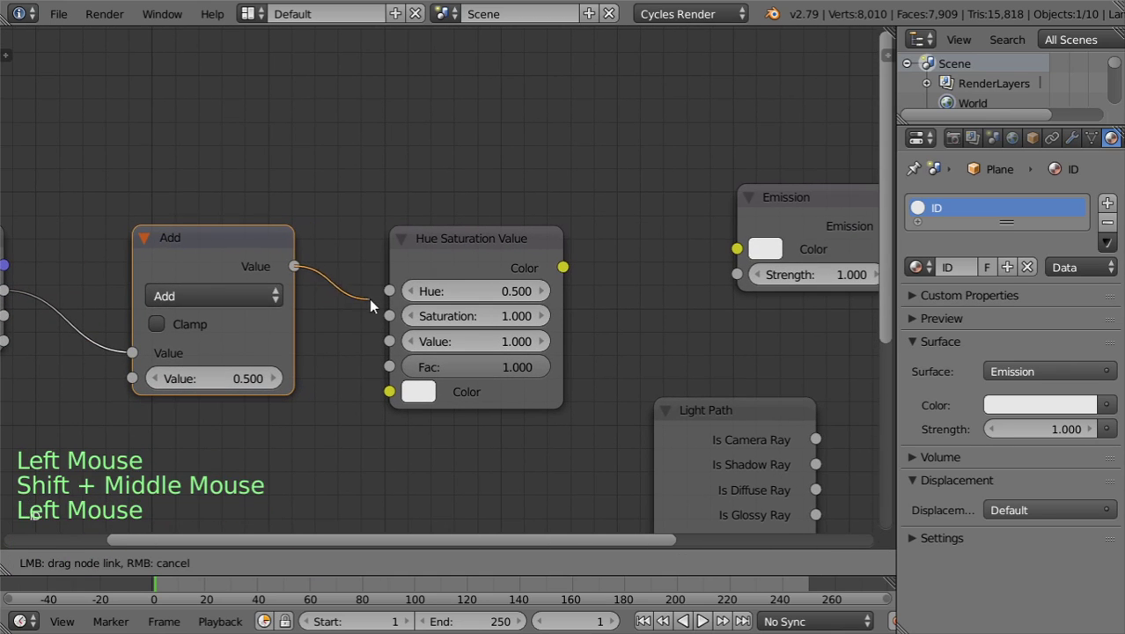
middle_click(674, 397)
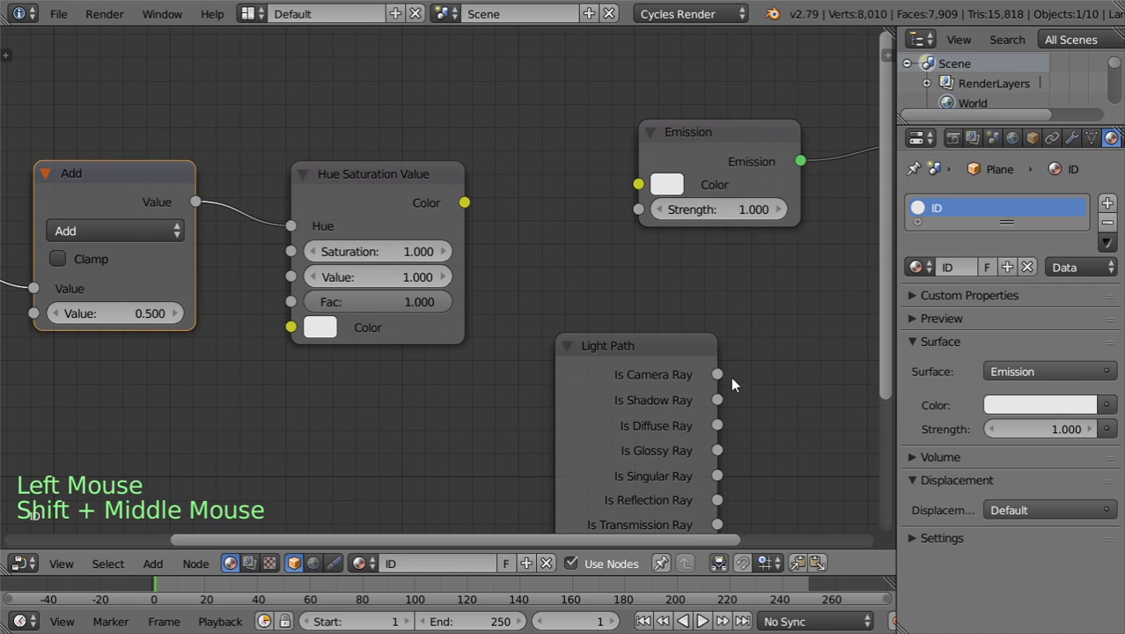
left_click(467, 209)
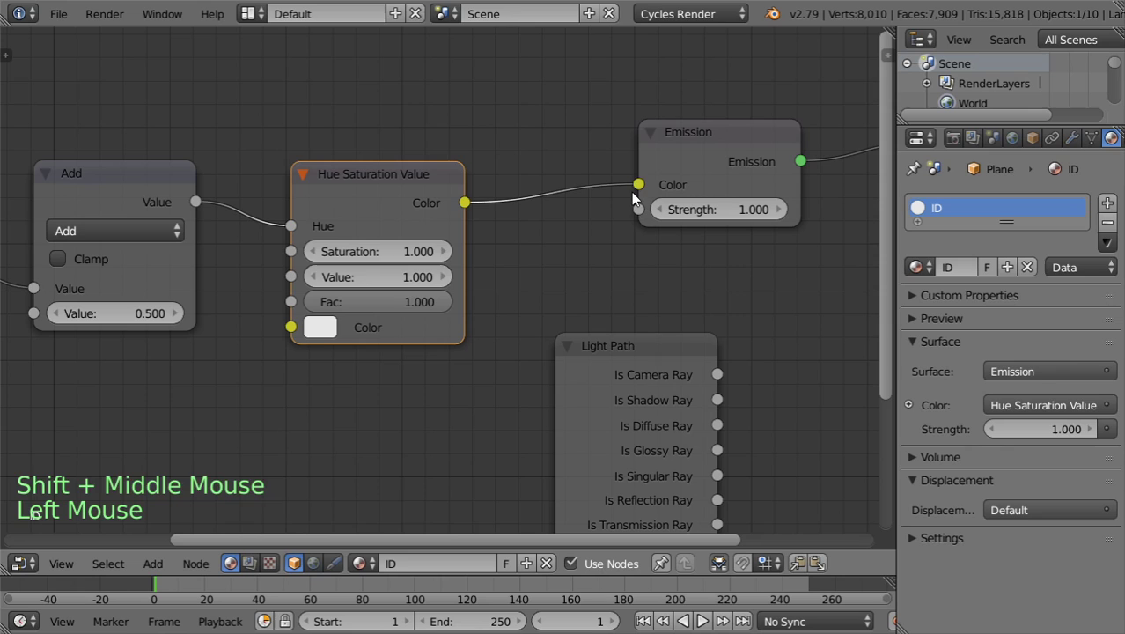
Step: Pick a strong blue base colour and drive Emission strength from Light Path's Is Camera Ray
left_click(323, 332)
scroll("down", 3)
left_click(358, 320)
scroll("down", 3)
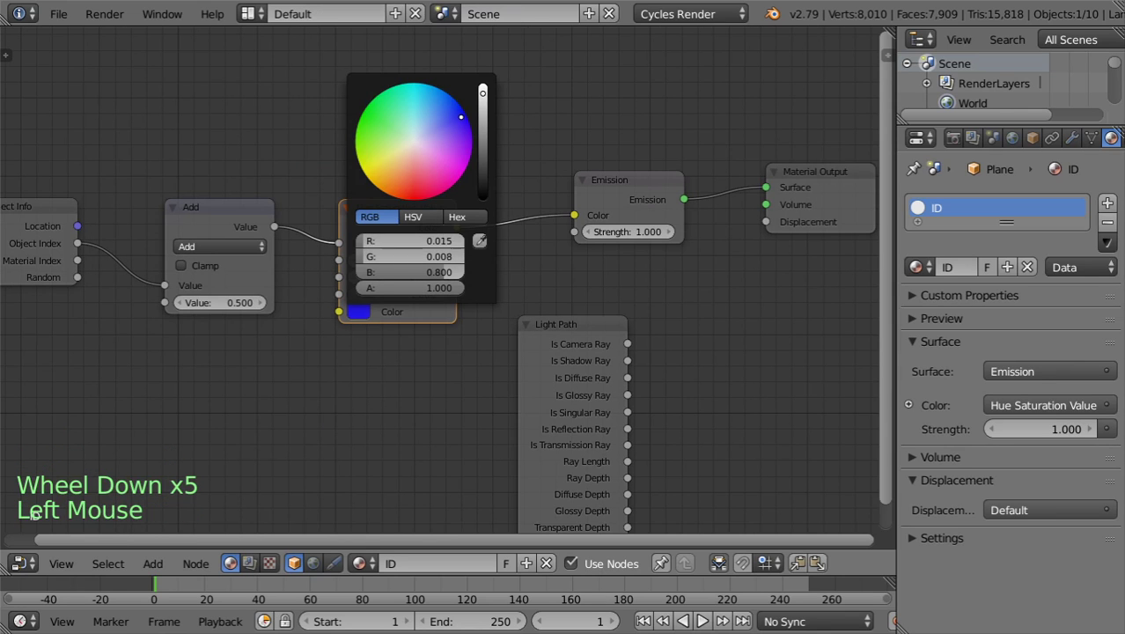
left_click(635, 345)
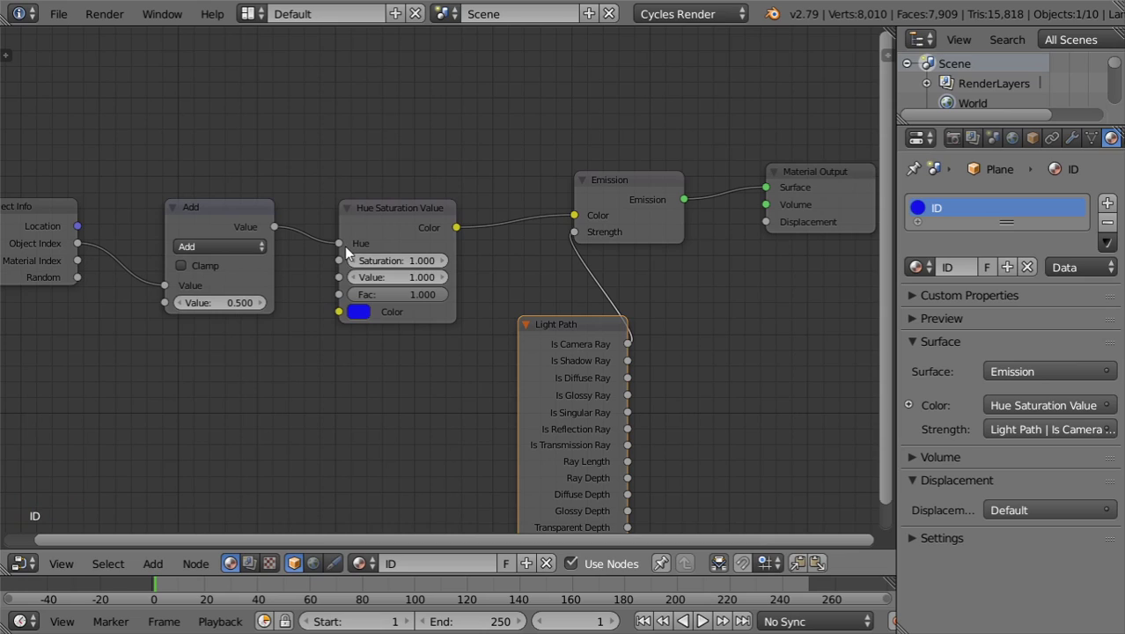
left_click(228, 309)
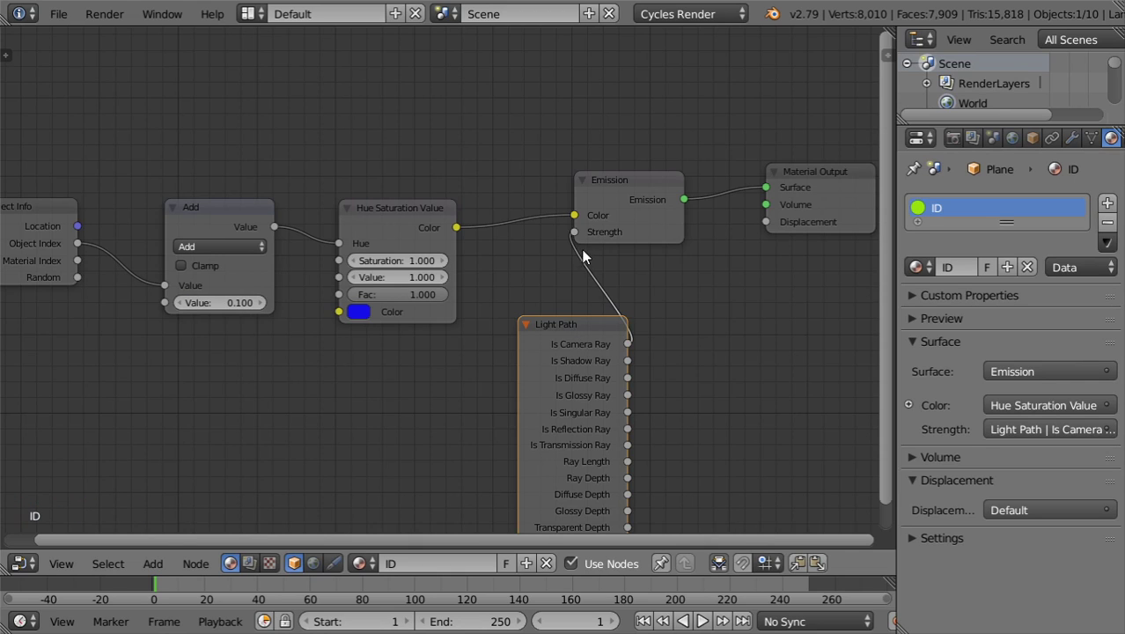
left_click(602, 330)
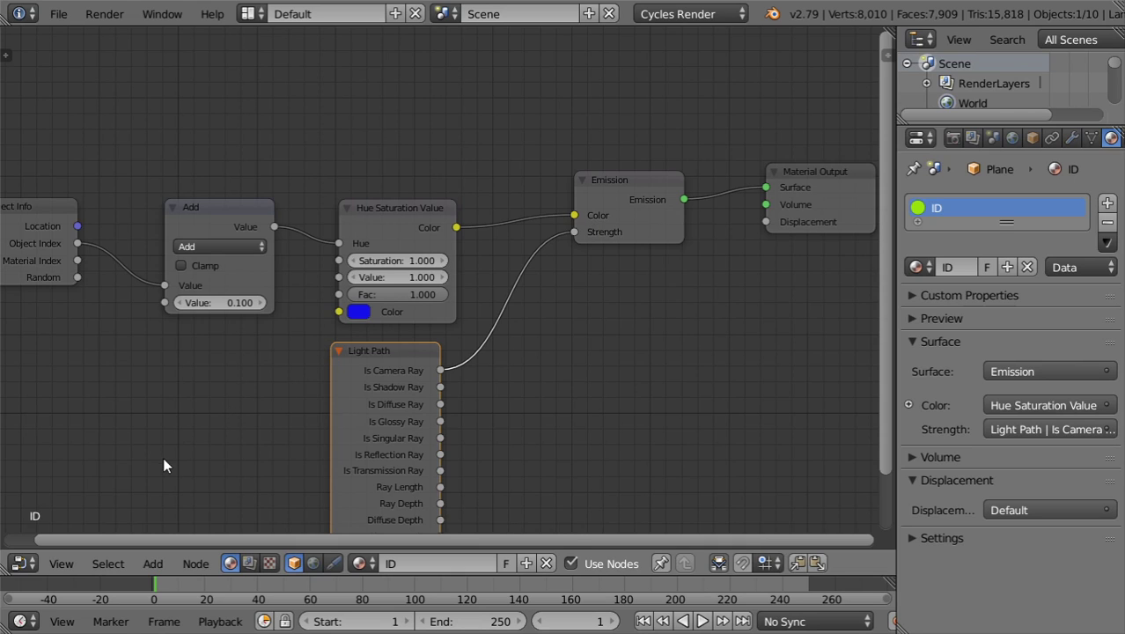
Step: Give the ID material a fake user and move its plane out of the camera shot
left_click(48, 552)
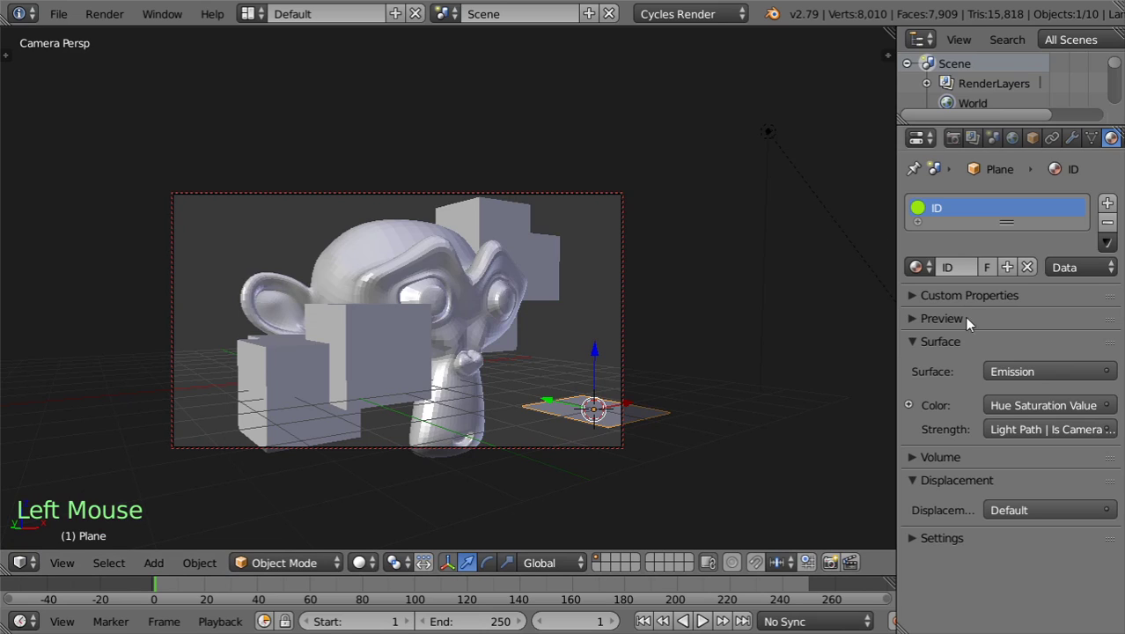
left_click(998, 272)
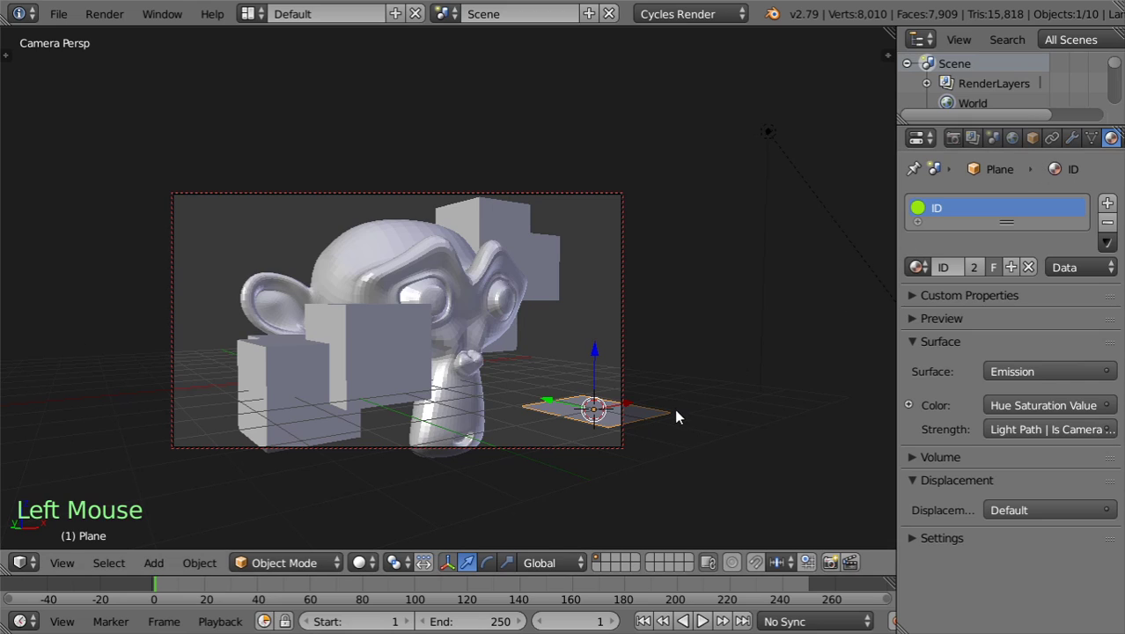
key("m")
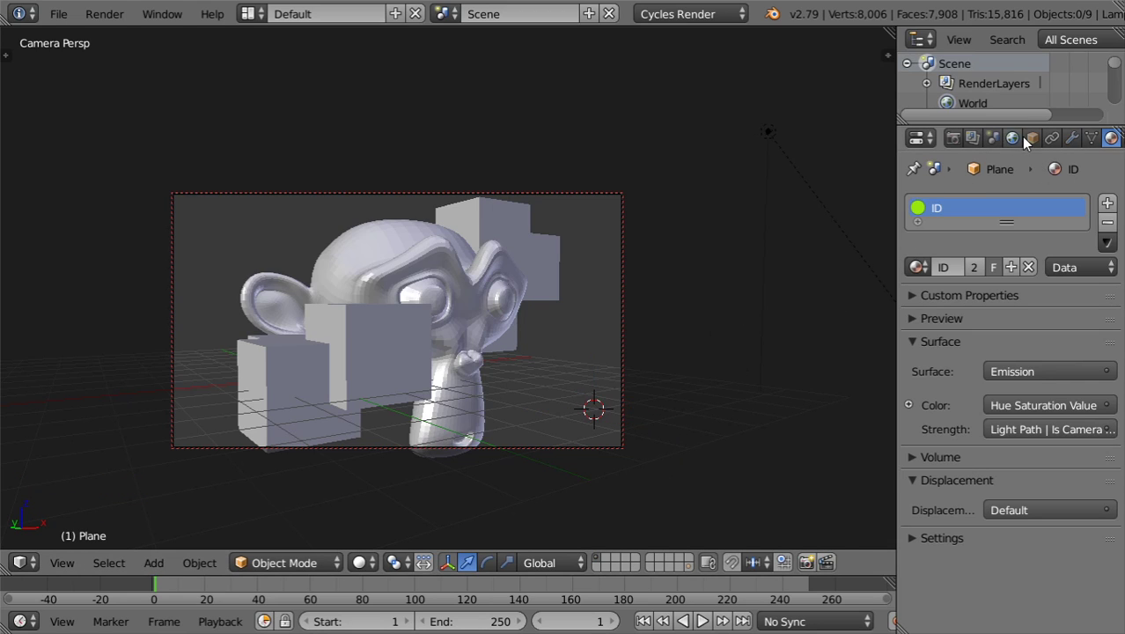
Step: Add a second render layer named ID with material override set to ID
left_click(988, 142)
left_click(1114, 209)
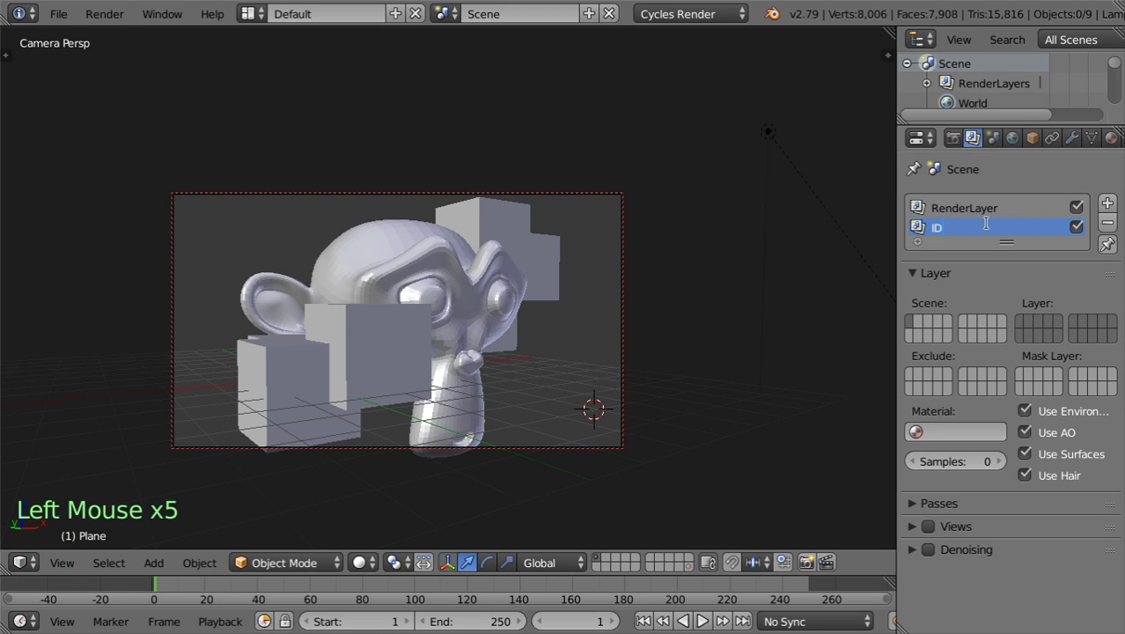
left_click(951, 440)
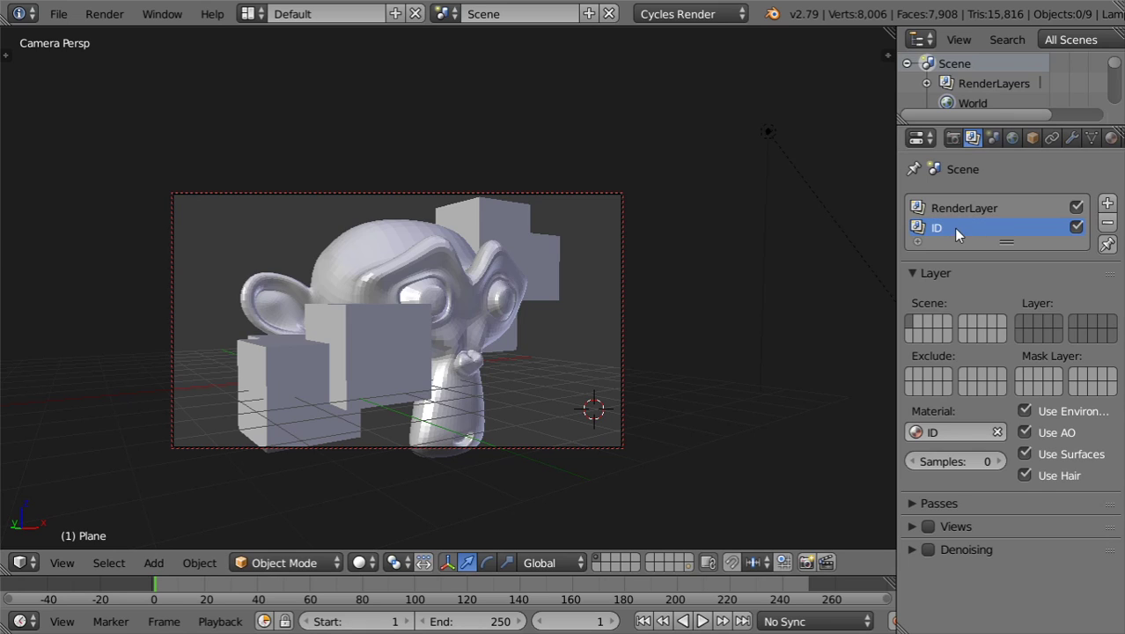
Step: Lower the Cycles render samples from 128 to 26 in the Render settings
left_click(964, 148)
scroll("down", 3)
scroll("up", 3)
left_click(1069, 371)
scroll("up", 3)
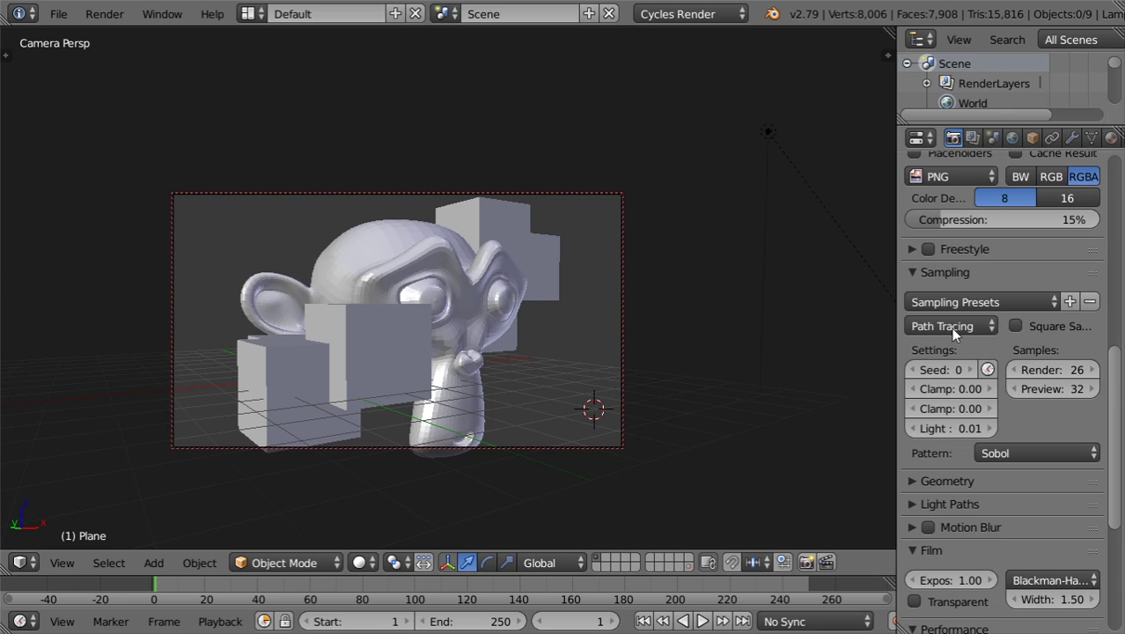
Step: Render the frame, show the ID layer's flat-coloured result and return to the ID node tree
key("F12")
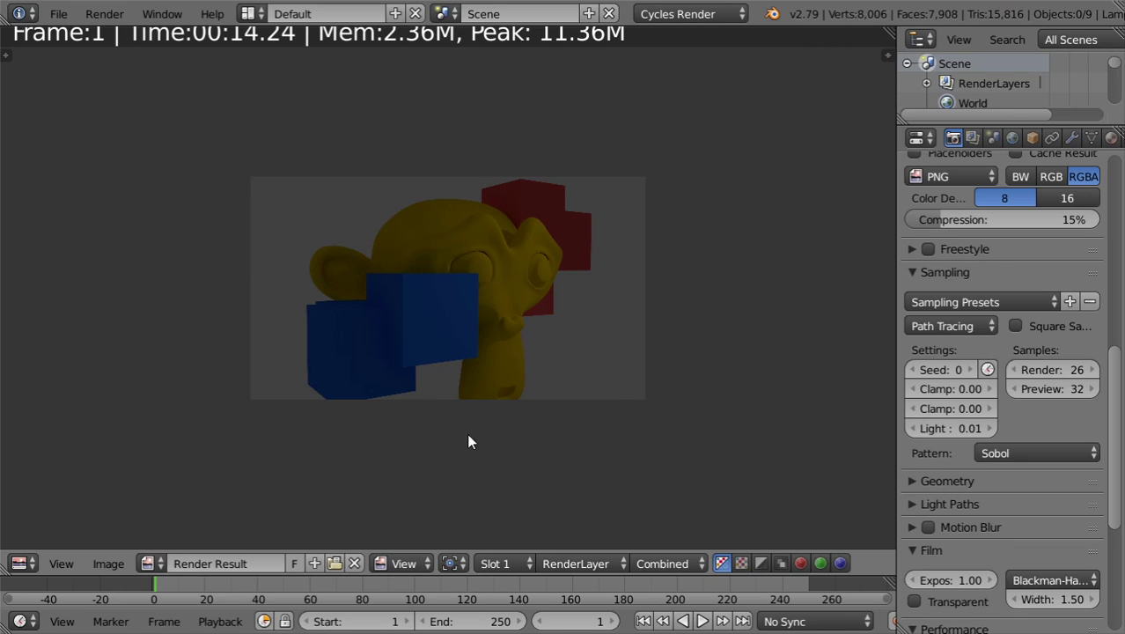
left_click(654, 563)
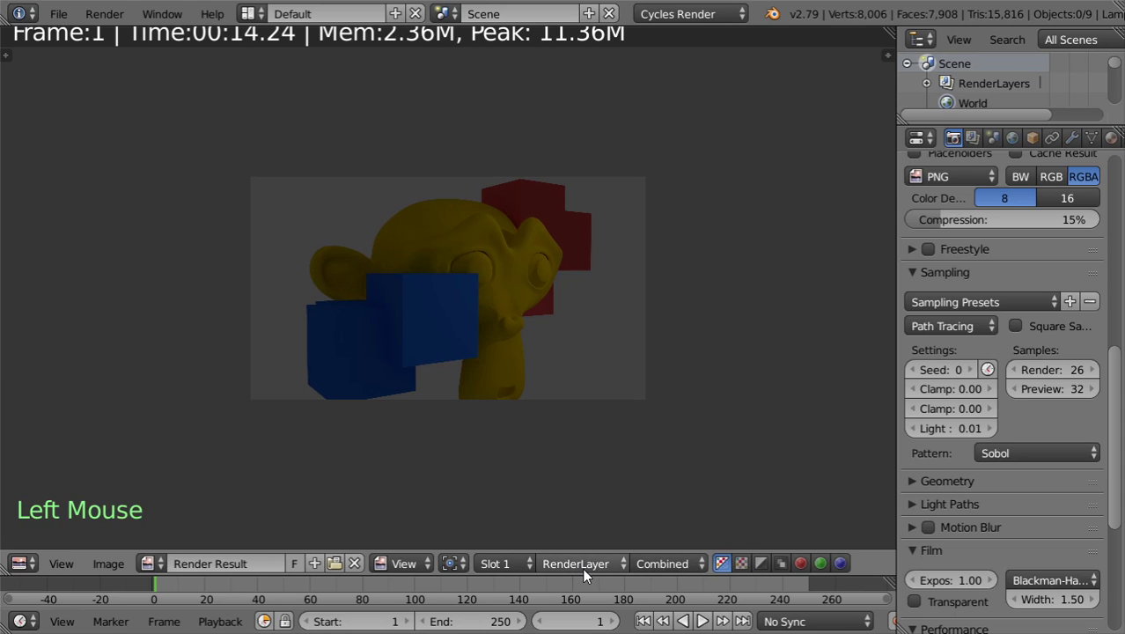
left_click(590, 573)
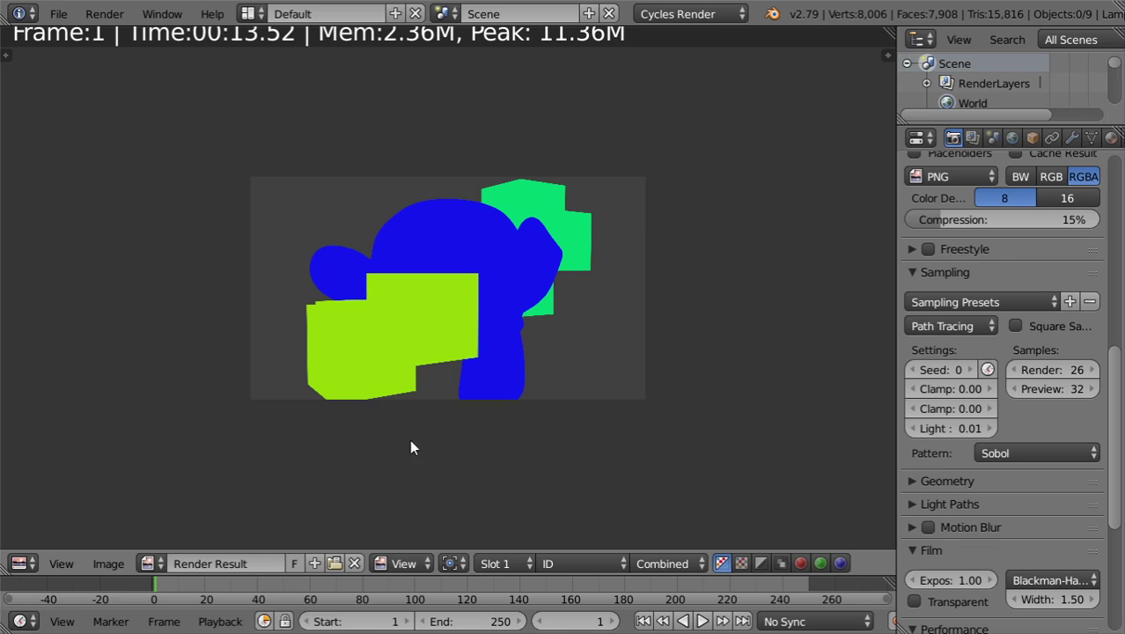
left_click(411, 466)
key("shift+F3")
left_click(220, 252)
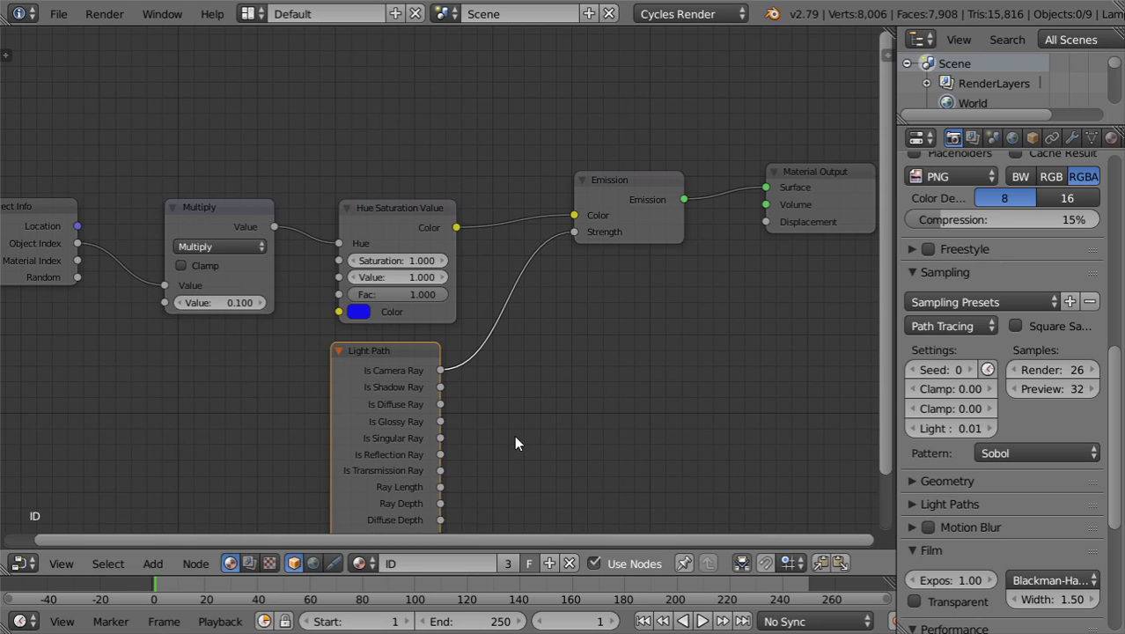
left_click(522, 441)
key("shift+F3")
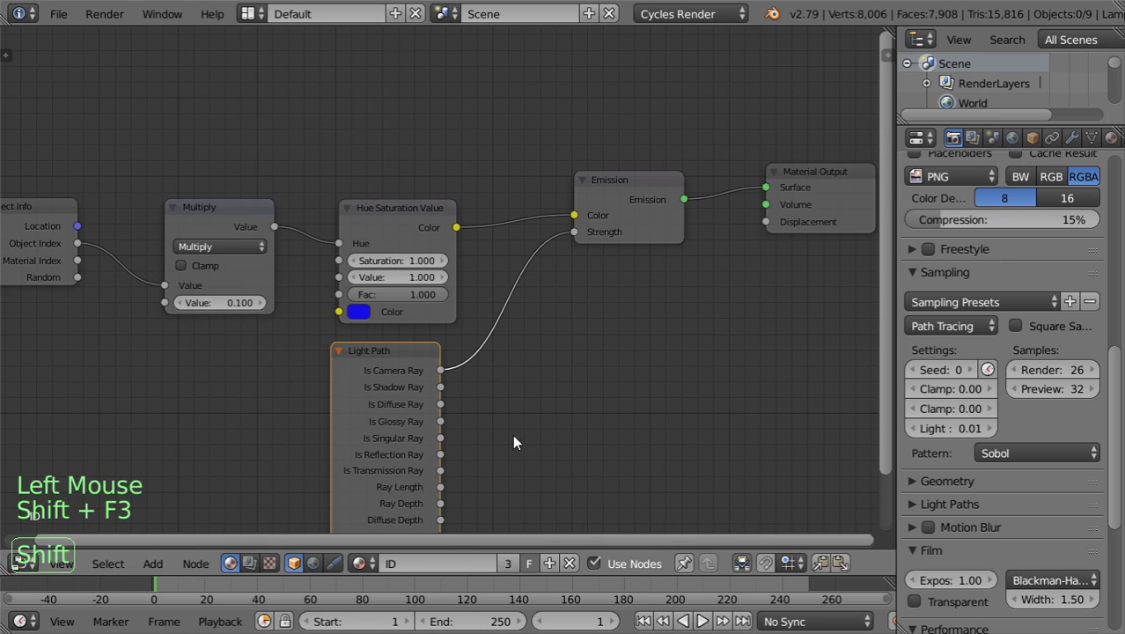
left_click(33, 561)
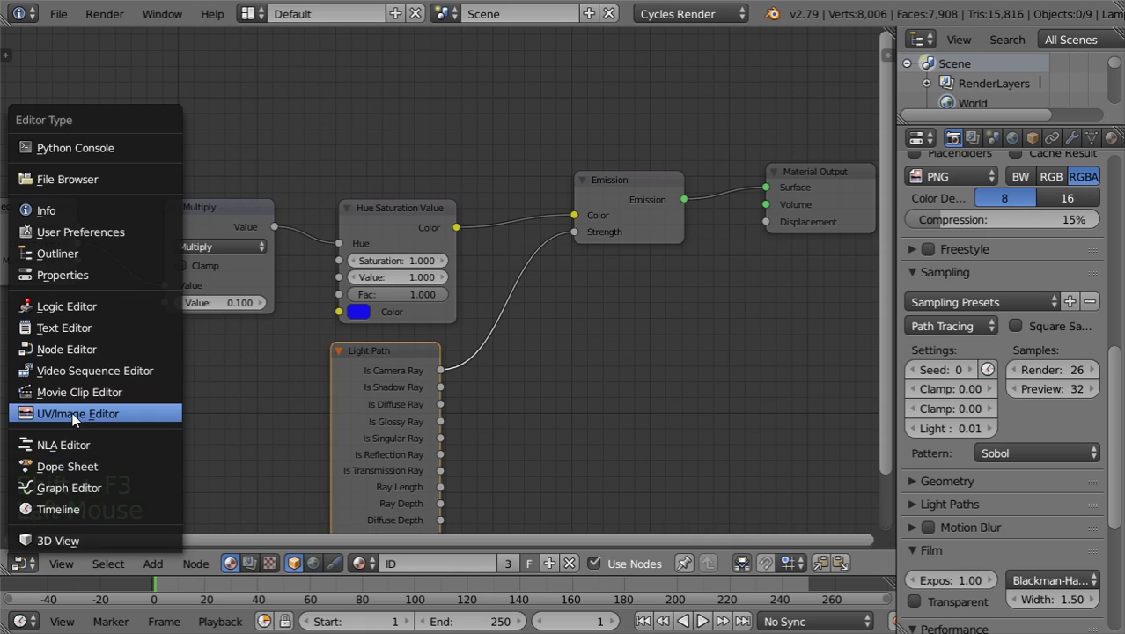
left_click(79, 417)
scroll("up", 3)
scroll("down", 3)
scroll("up", 3)
scroll("down", 3)
scroll("up", 3)
scroll("up", 3)
scroll("down", 3)
scroll("up", 3)
scroll("down", 3)
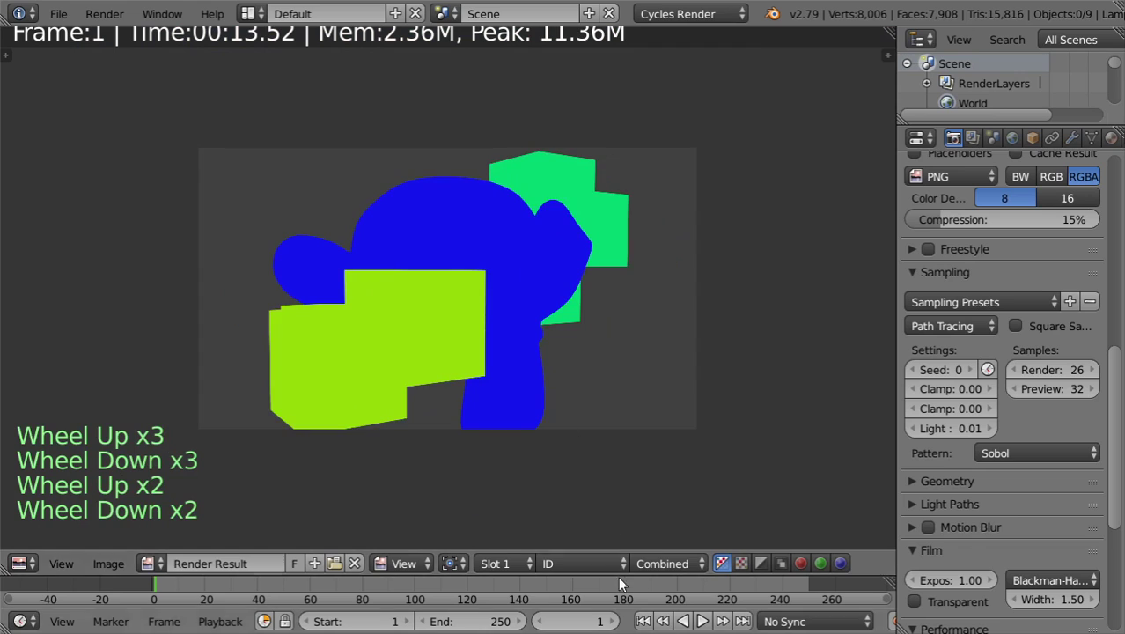
left_click(616, 574)
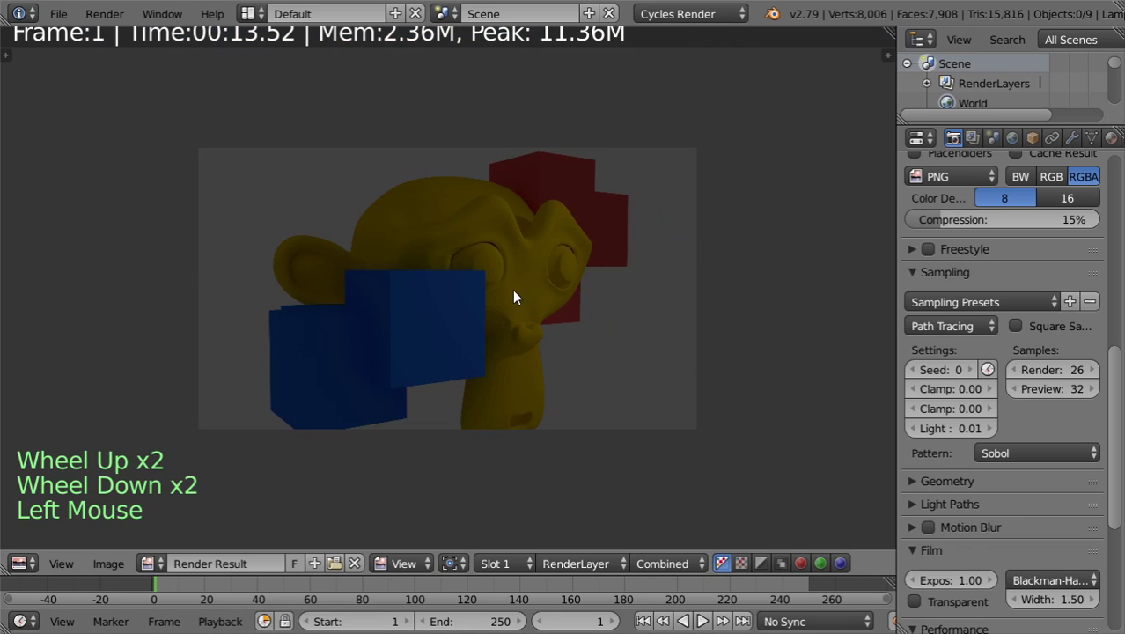
scroll("up", 3)
scroll("down", 3)
scroll("down", 3)
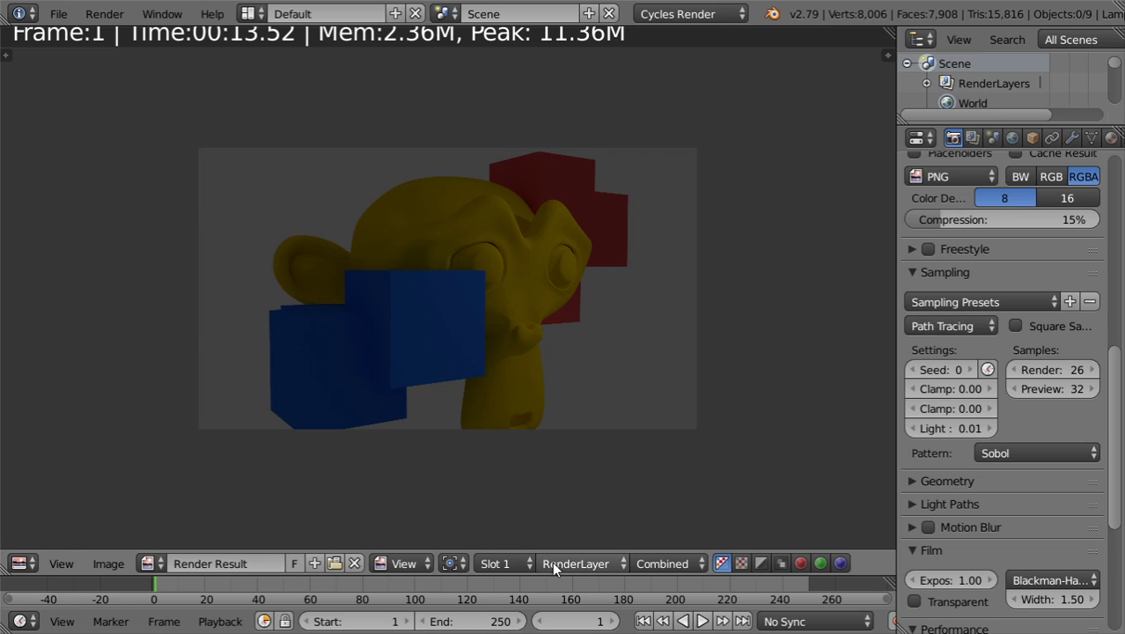
left_click(523, 566)
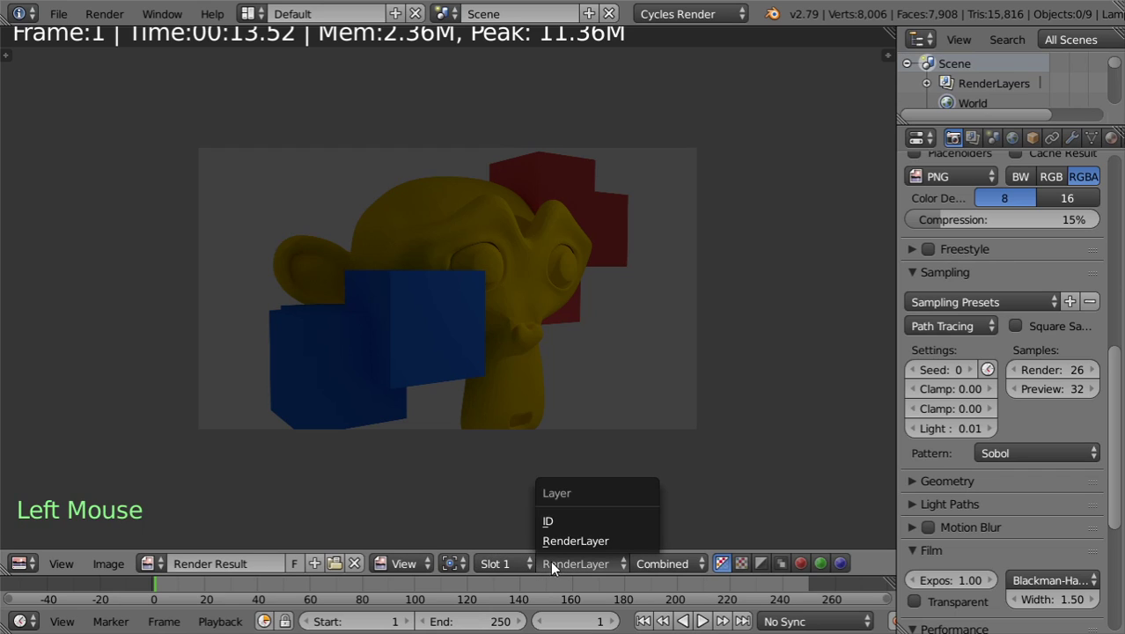
left_click(569, 564)
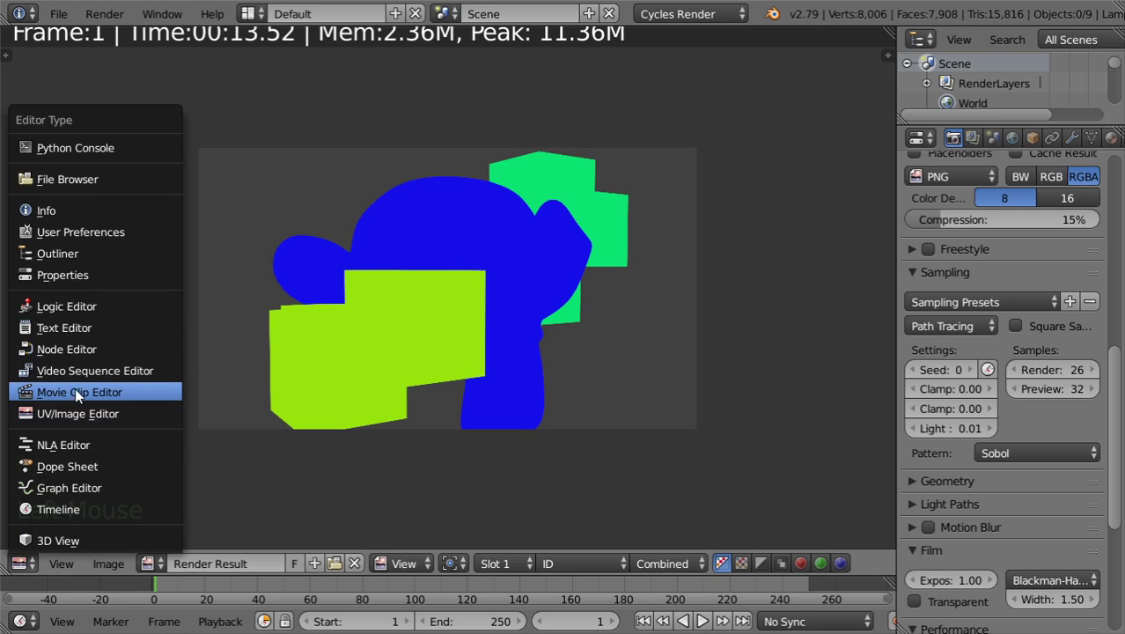
Step: Switch the Node Editor to compositing nodes with Use Nodes enabled
left_click(84, 362)
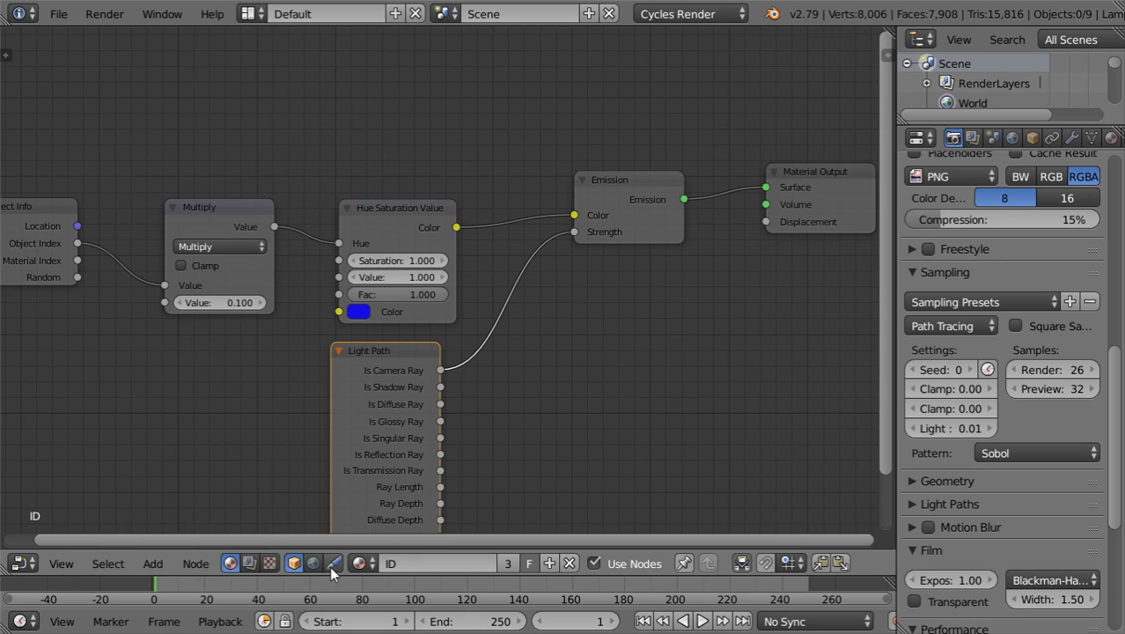
left_click(326, 563)
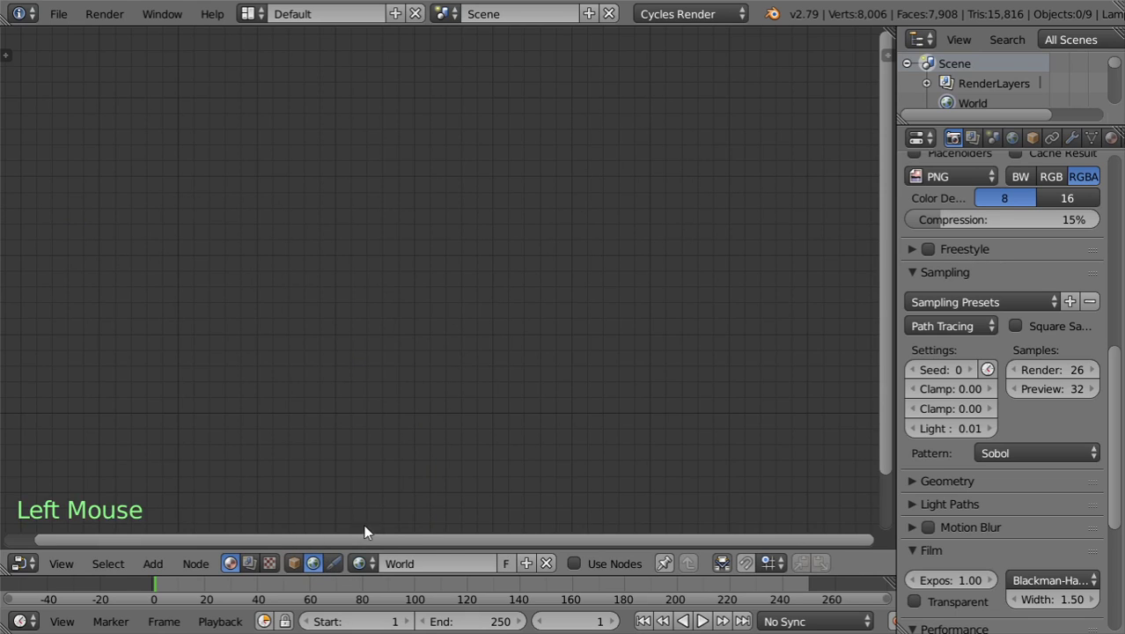
left_click(588, 572)
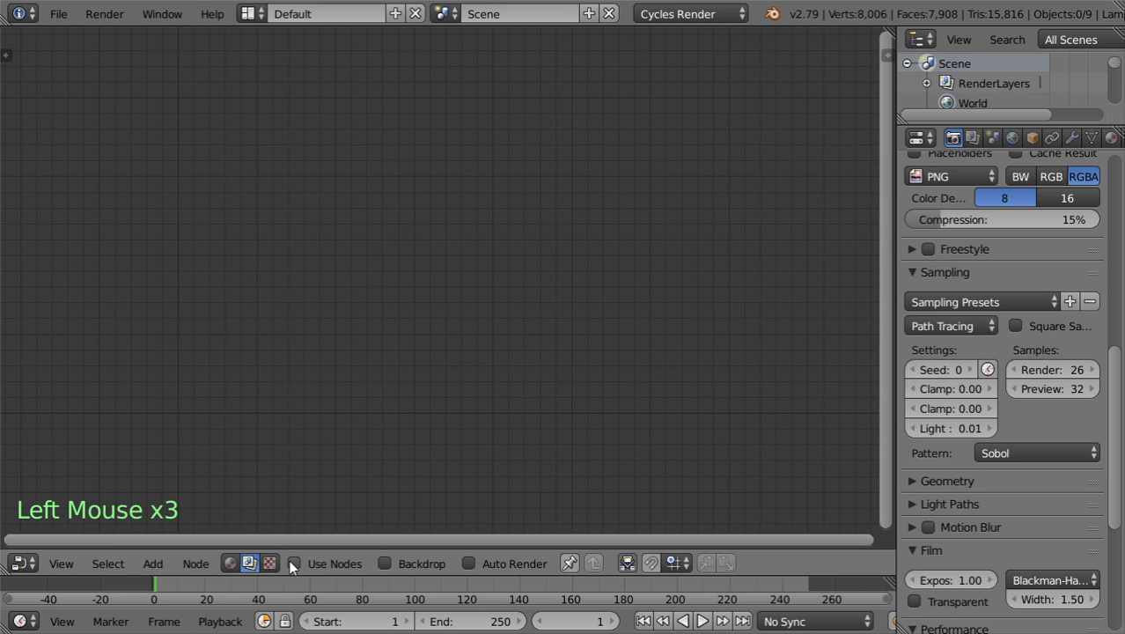
left_click(298, 565)
key("shift+a")
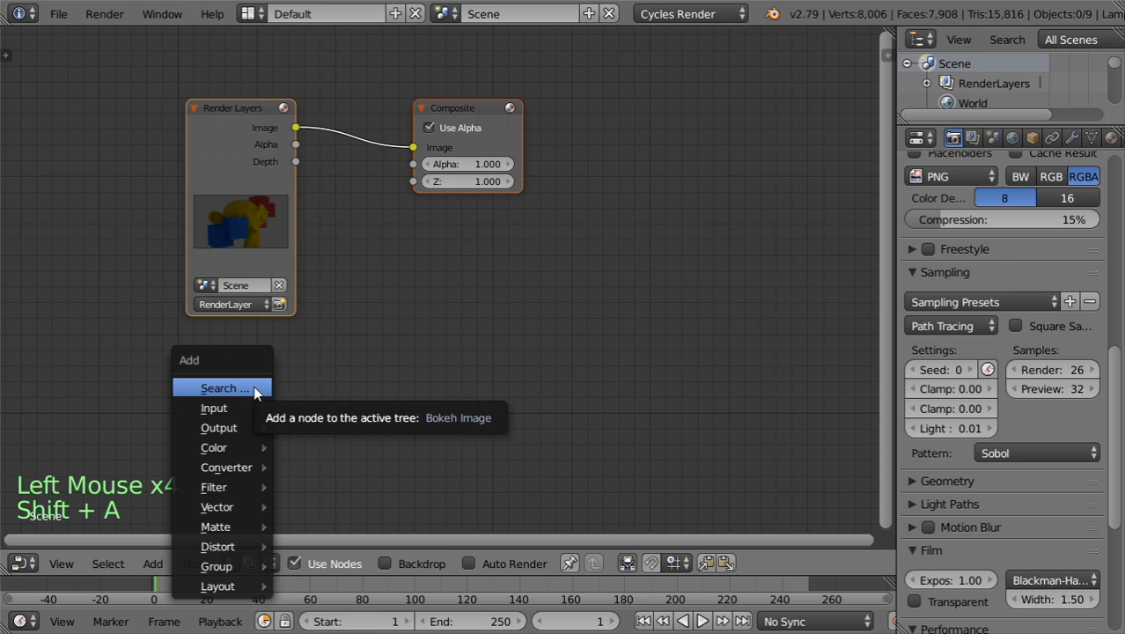
left_click(247, 134)
Step: Add a File Output node with base path /tmp\ and place it in the compositing tree
key("shift+a")
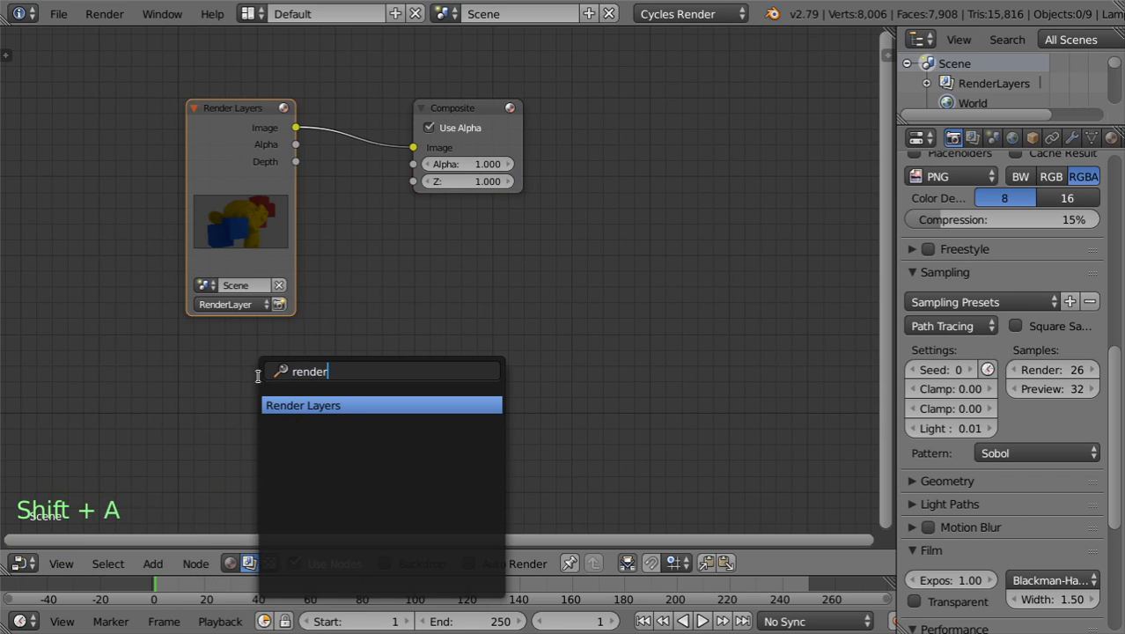
scroll("down", 3)
left_click(250, 503)
key("shift+a")
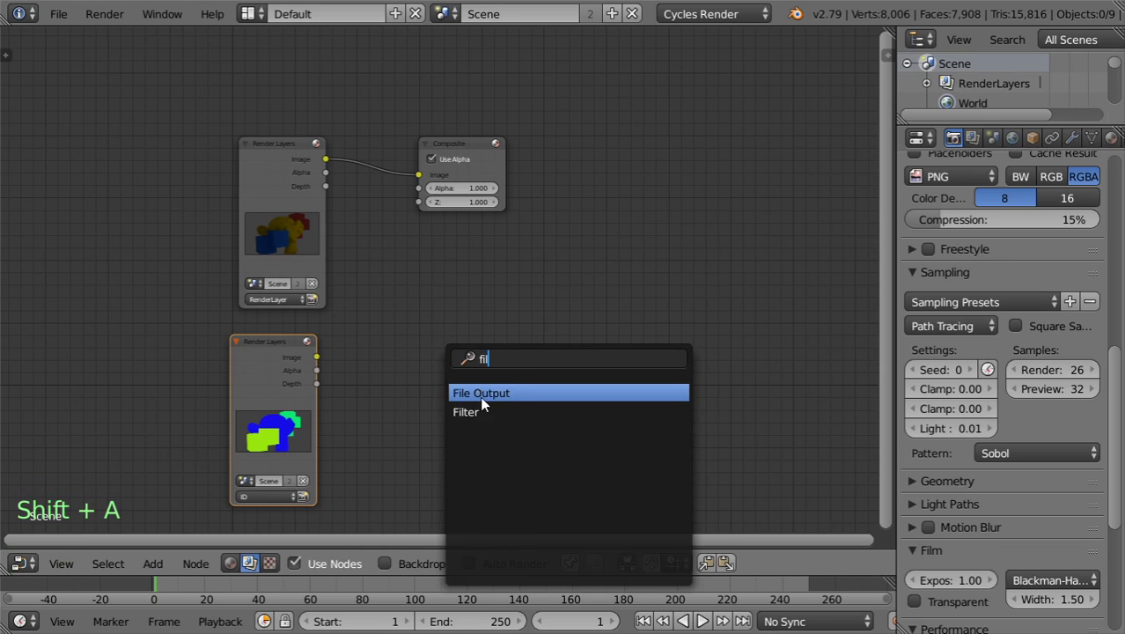
left_click(323, 360)
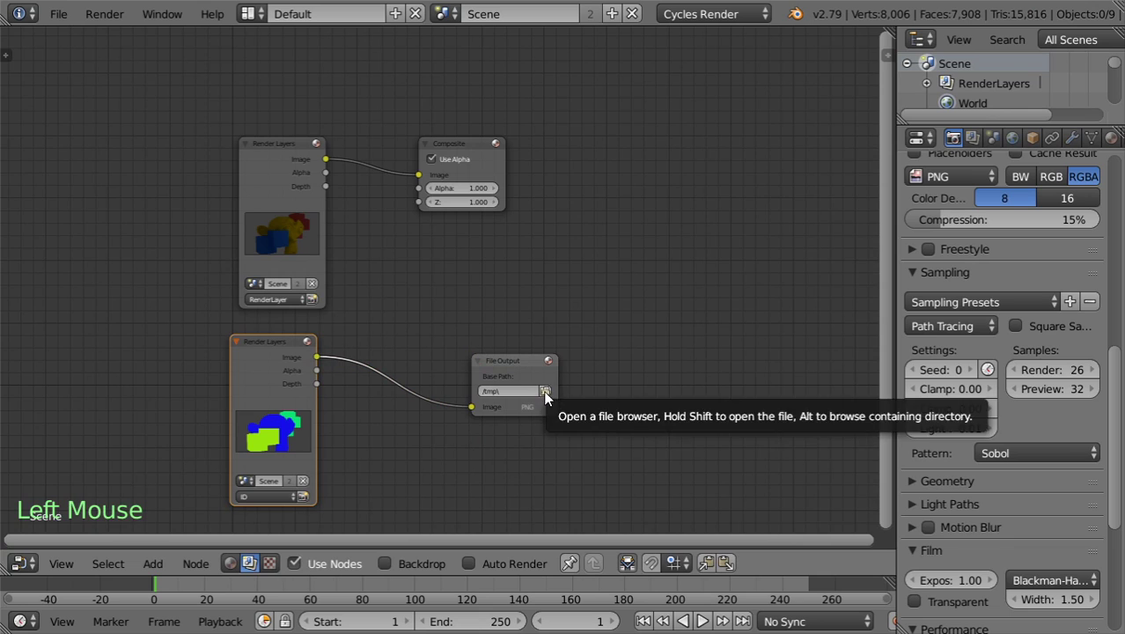
scroll("up", 3)
left_click(559, 404)
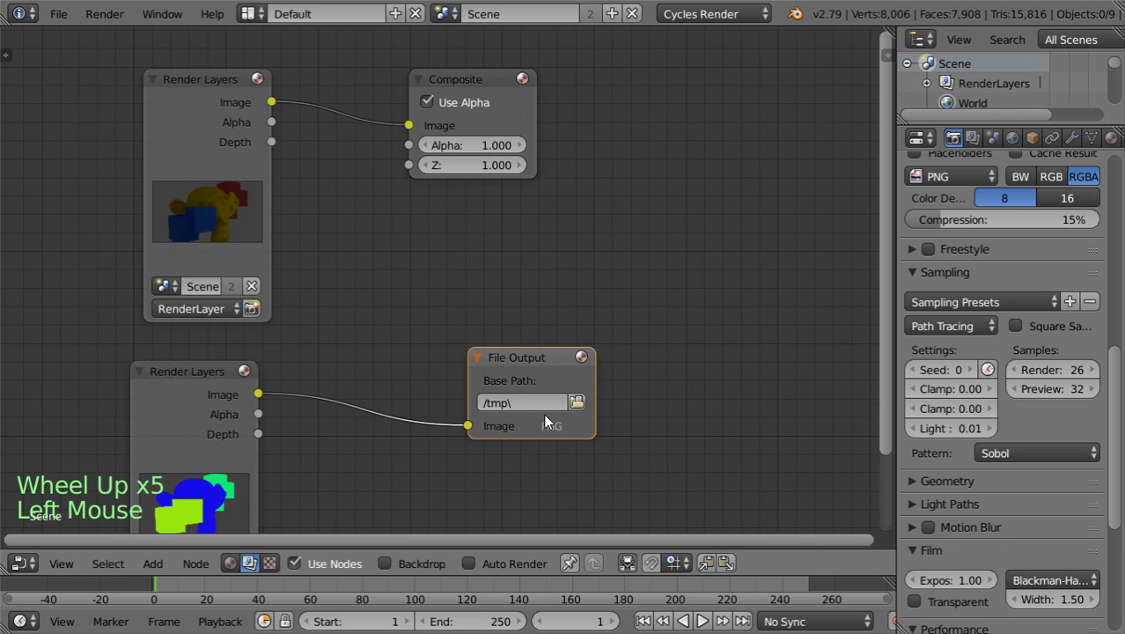